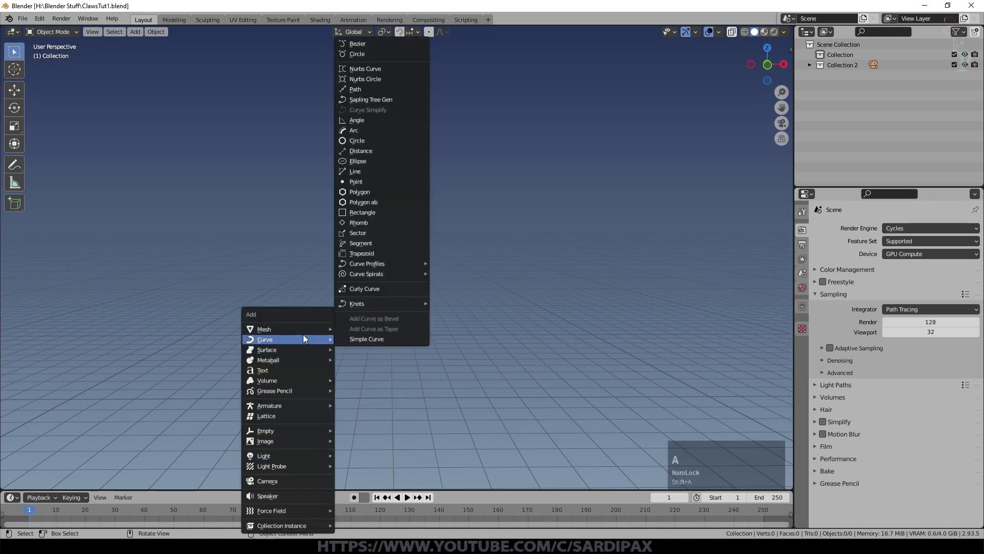
Step: Add a plane and merge all its vertices into one point at the centre
left_click(388, 30)
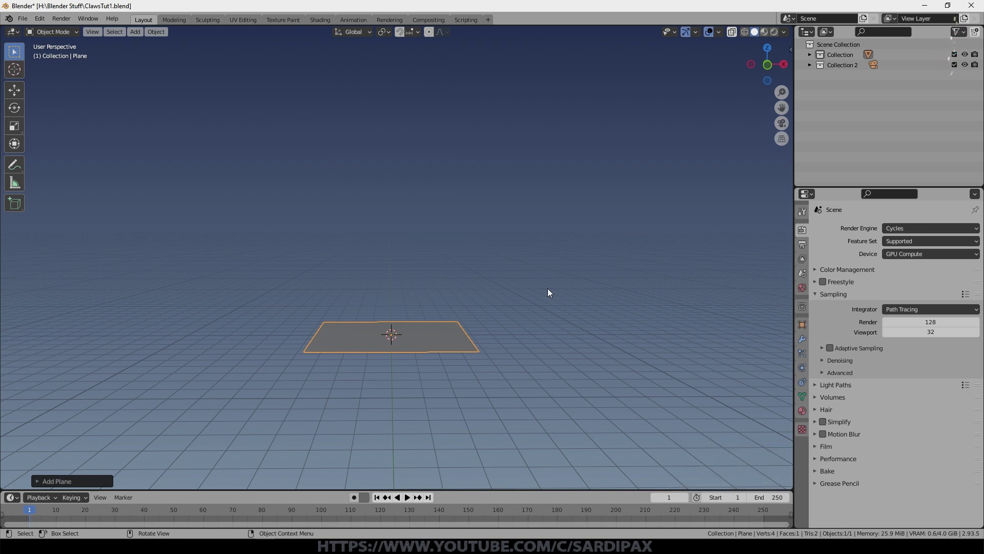
key("Tab")
key("m")
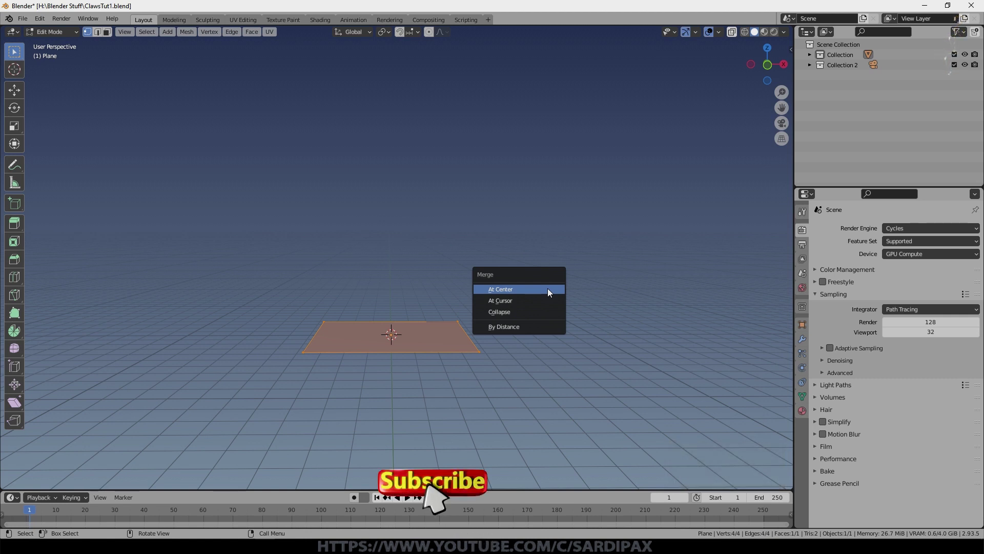
left_click(552, 291)
scroll("up", 3)
scroll("down", 3)
Step: From front view, extrude the single vertex upward into a chain of edge segments
scroll("down", 3)
left_click(408, 327)
key("KP_1")
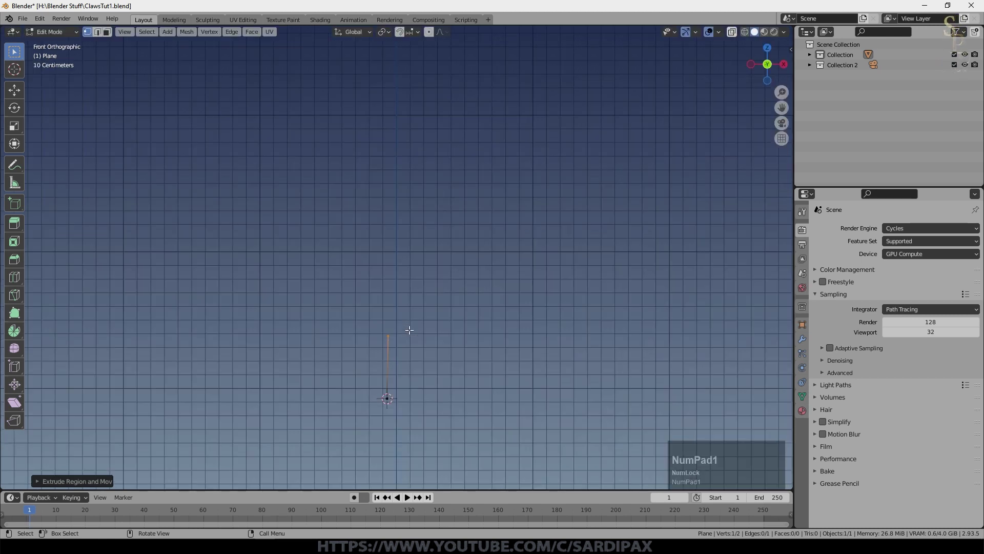
key("e")
left_click(434, 256)
key("e")
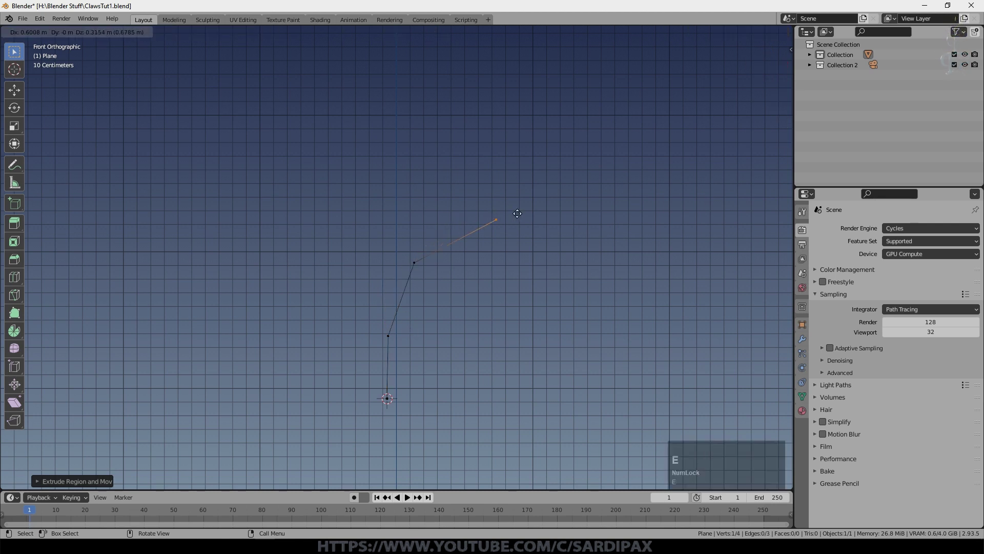
left_click(486, 221)
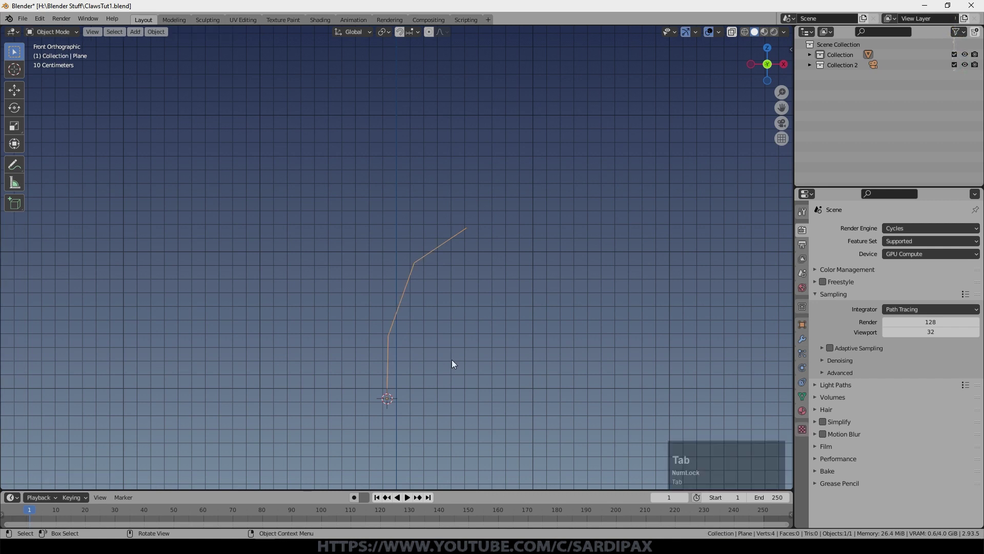
Step: Move the chain's vertices and extend the tip so it traces a bent claw curve
key("Tab")
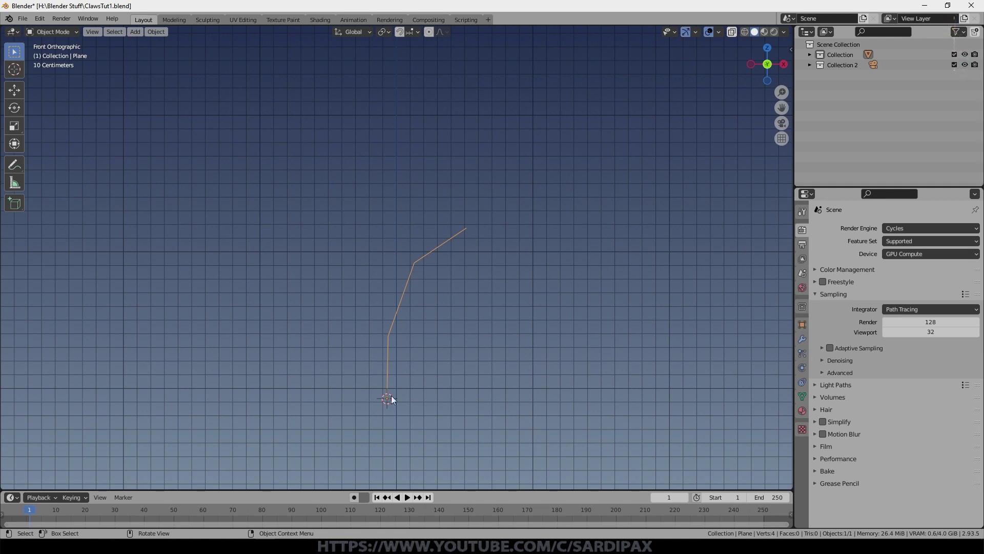
key("g")
left_click(400, 362)
key("g")
left_click(384, 301)
key("g")
left_click(404, 284)
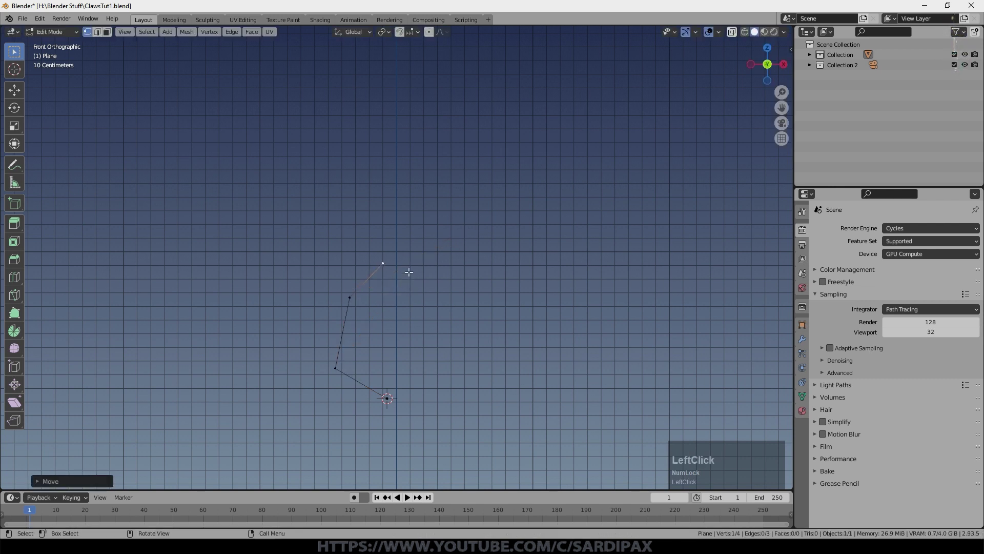
key("e")
left_click(446, 267)
Step: Add a Skin modifier to the edge chain so it becomes a thick curved block
key("Tab")
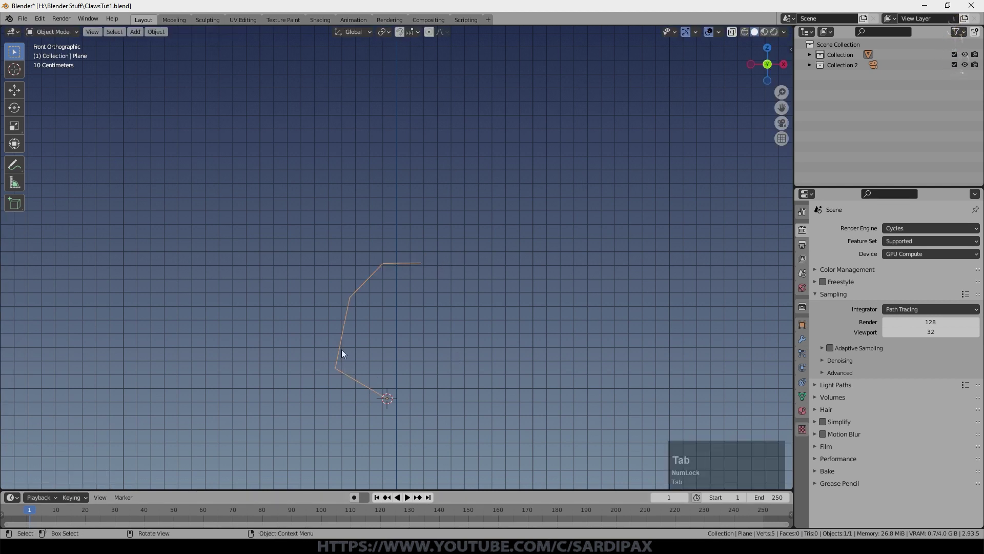
right_click(346, 342)
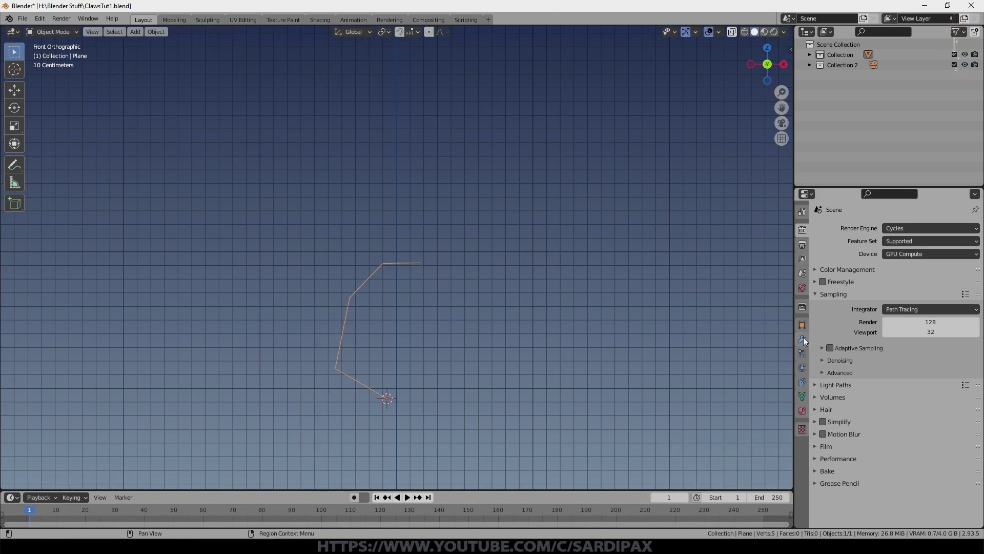
left_click(808, 340)
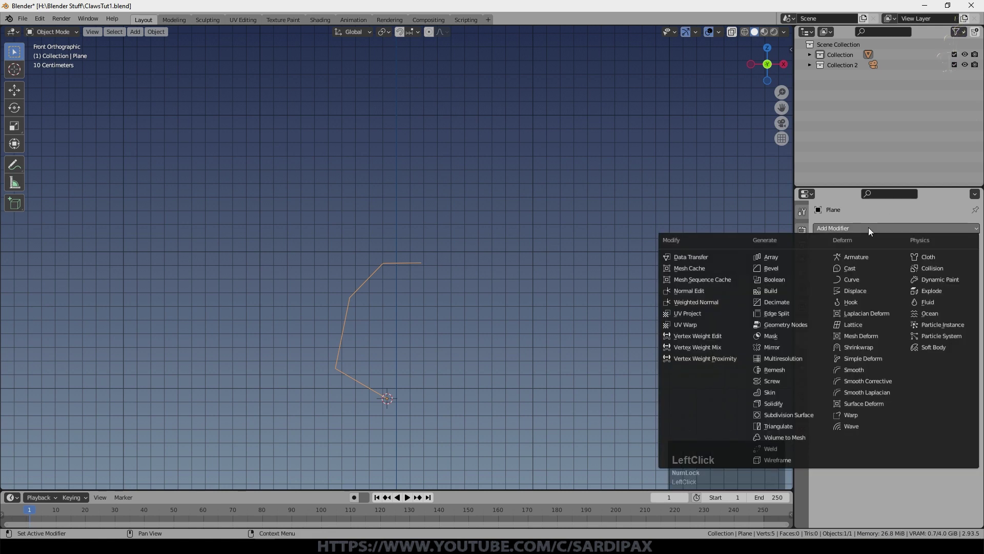
left_click(785, 393)
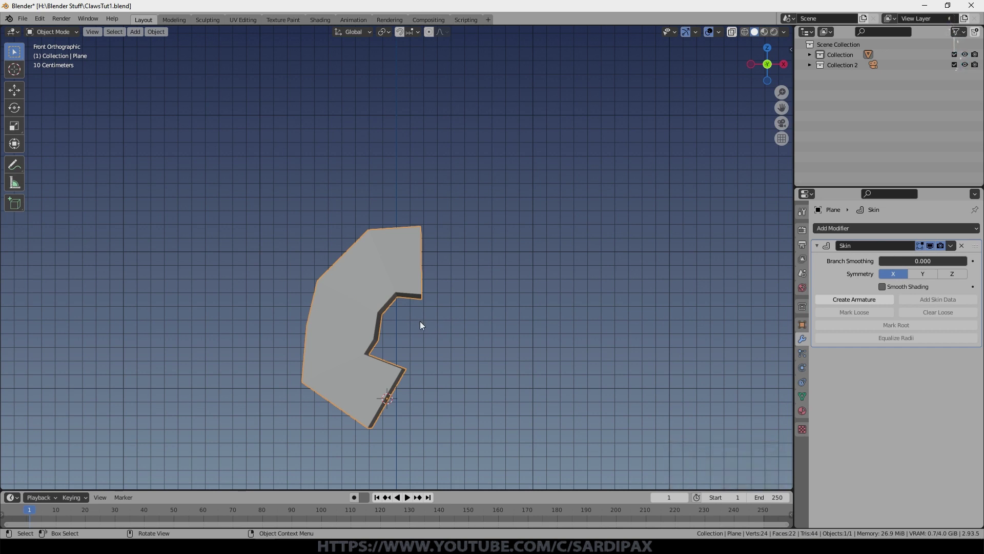
middle_click(433, 328)
middle_click(453, 339)
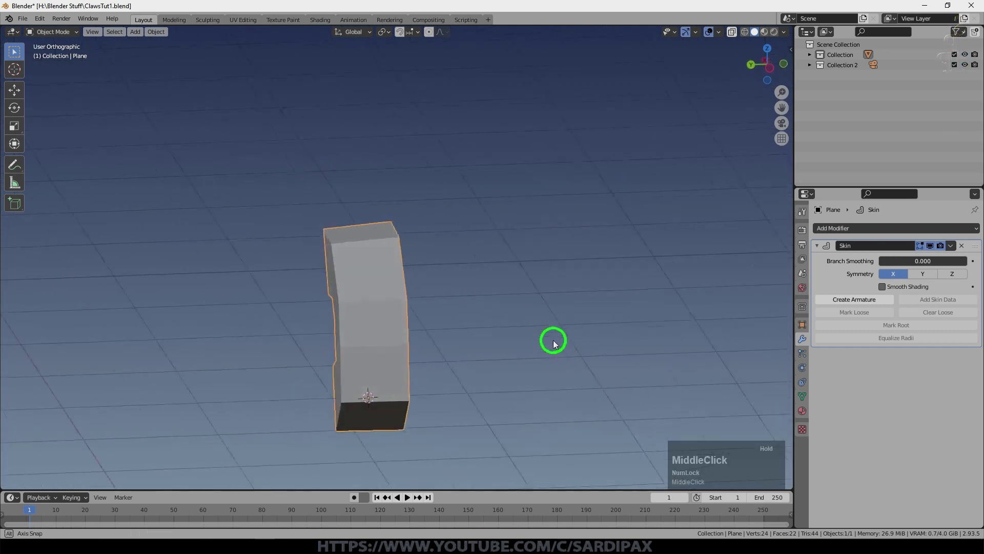
Step: In X-ray edit mode, shrink the skin radius at the tip vertex so the claw tapers
key("Tab")
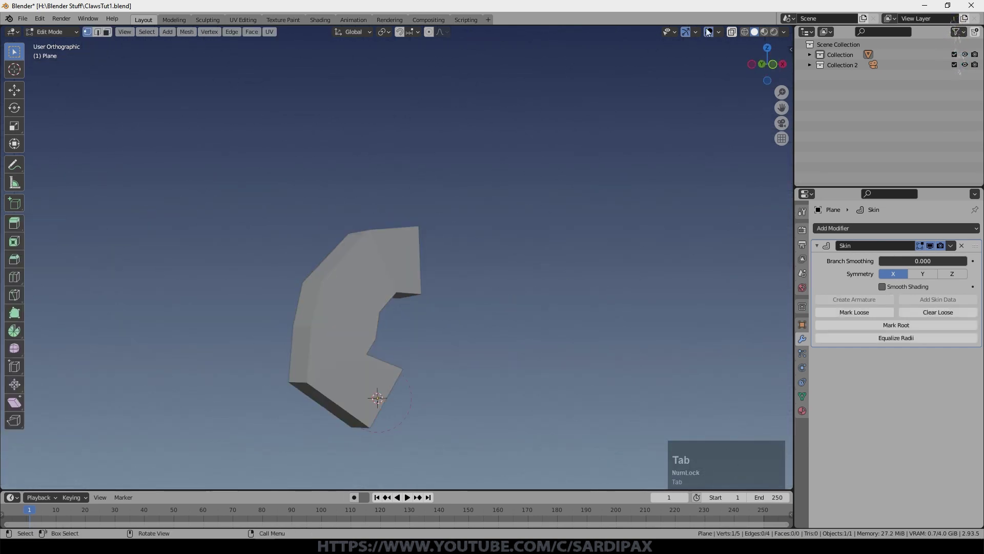
key("z")
left_click(608, 118)
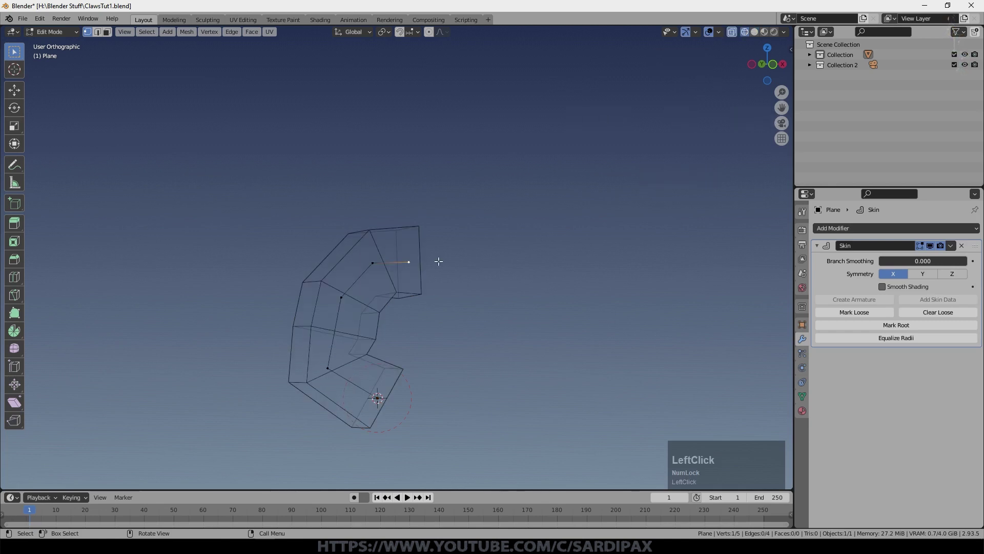
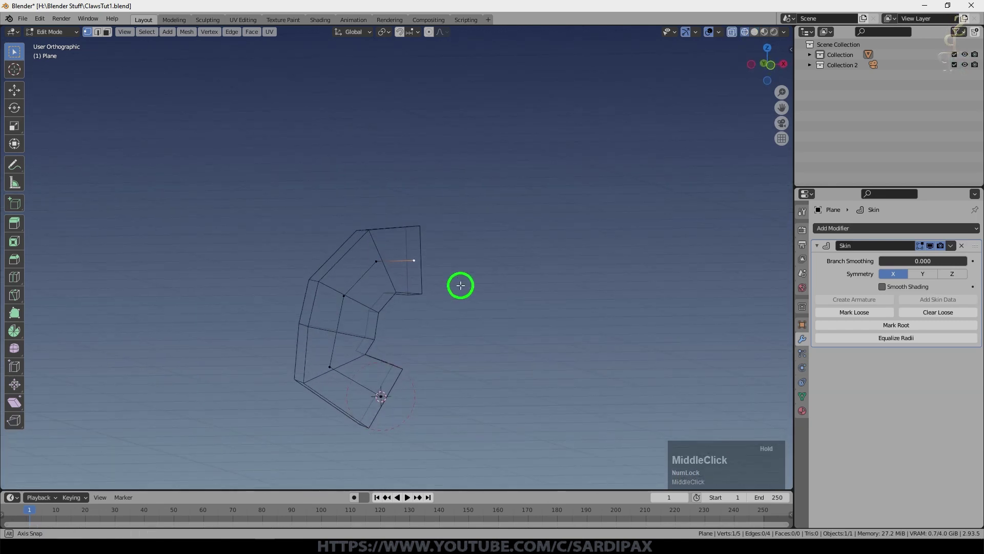
key("s")
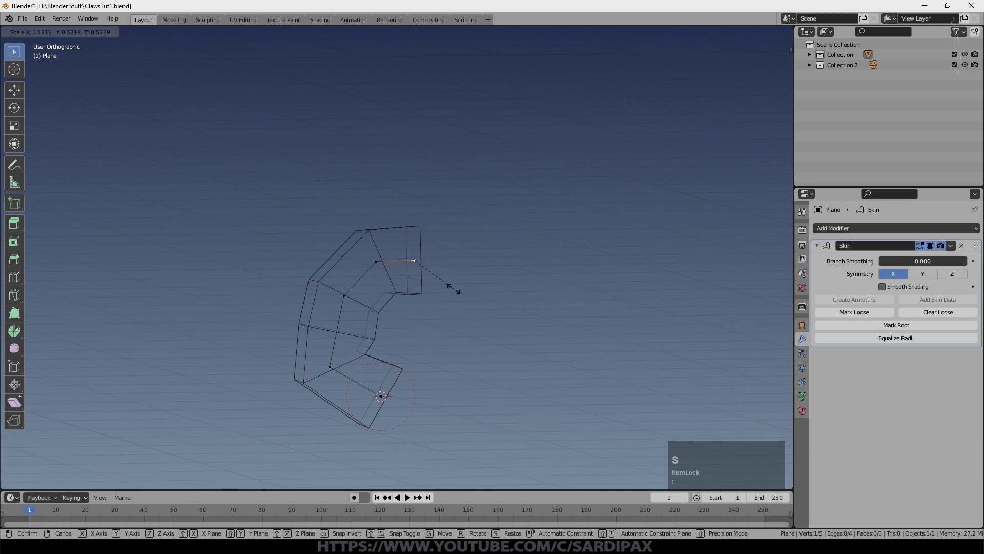
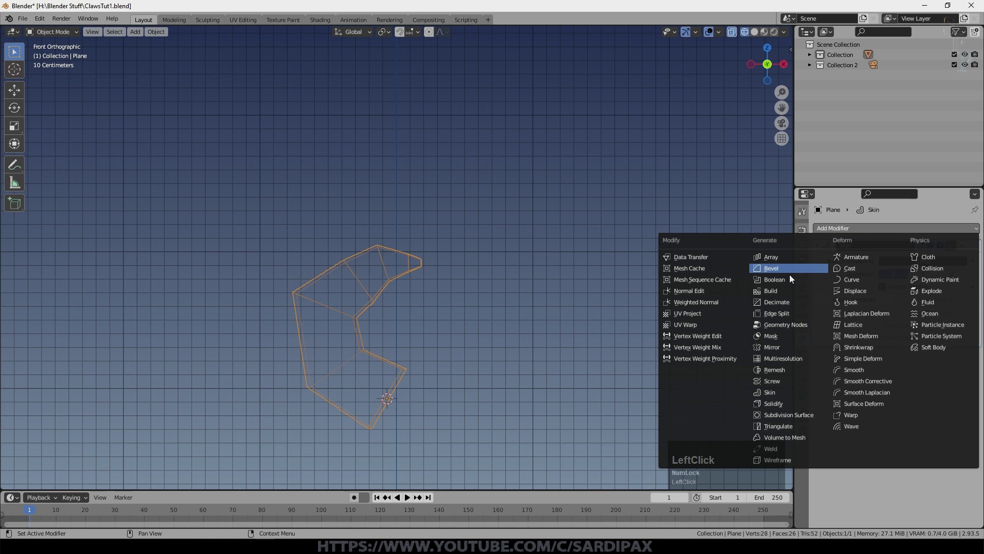
Step: Add a Subdivision Surface modifier at viewport level 2 and enable Smooth Shading on the Skin modifier
left_click(789, 415)
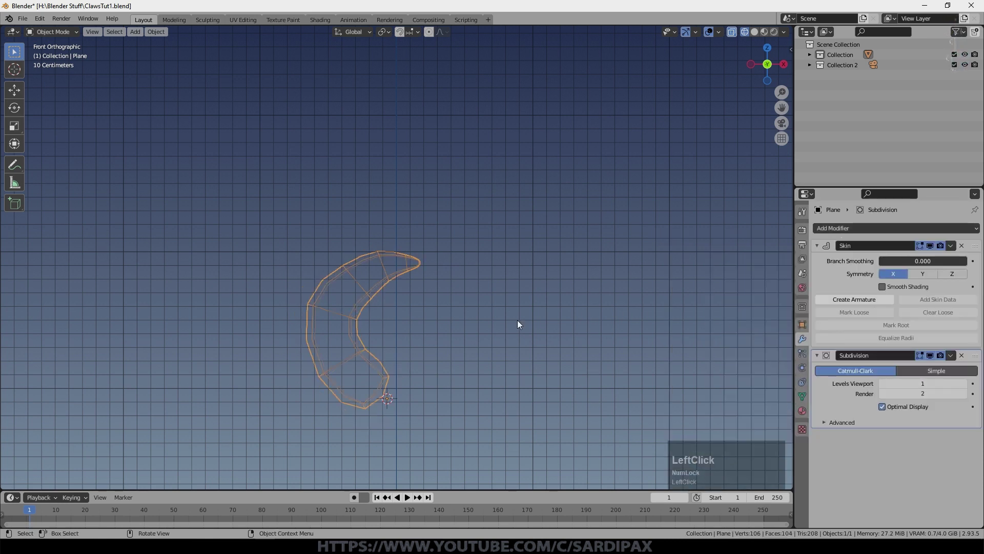
middle_click(370, 329)
left_click(969, 386)
middle_click(403, 261)
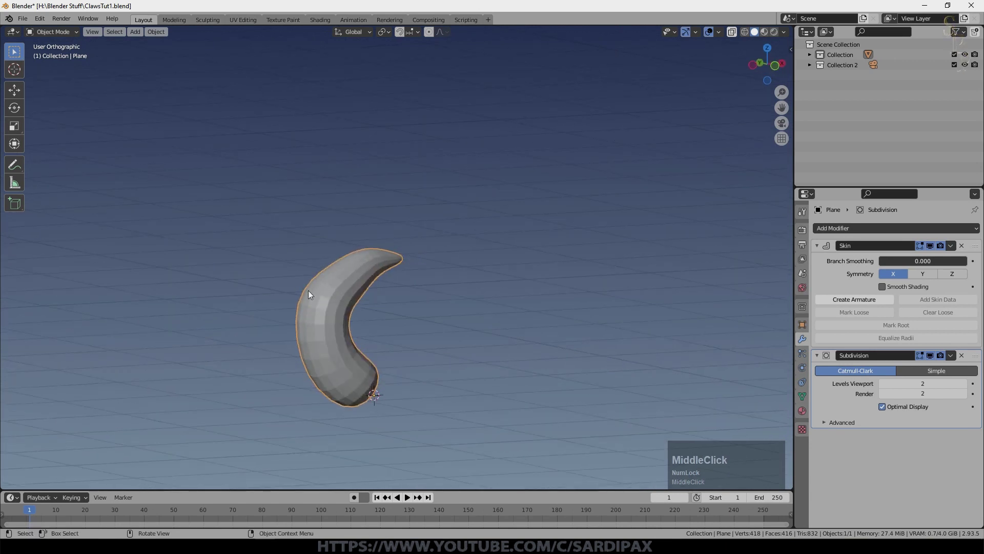
right_click(347, 300)
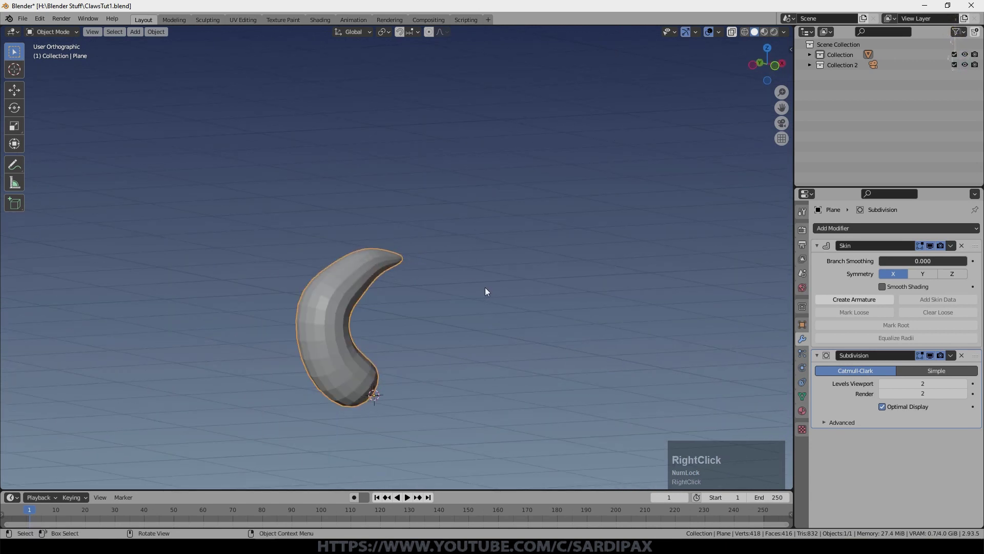
middle_click(389, 317)
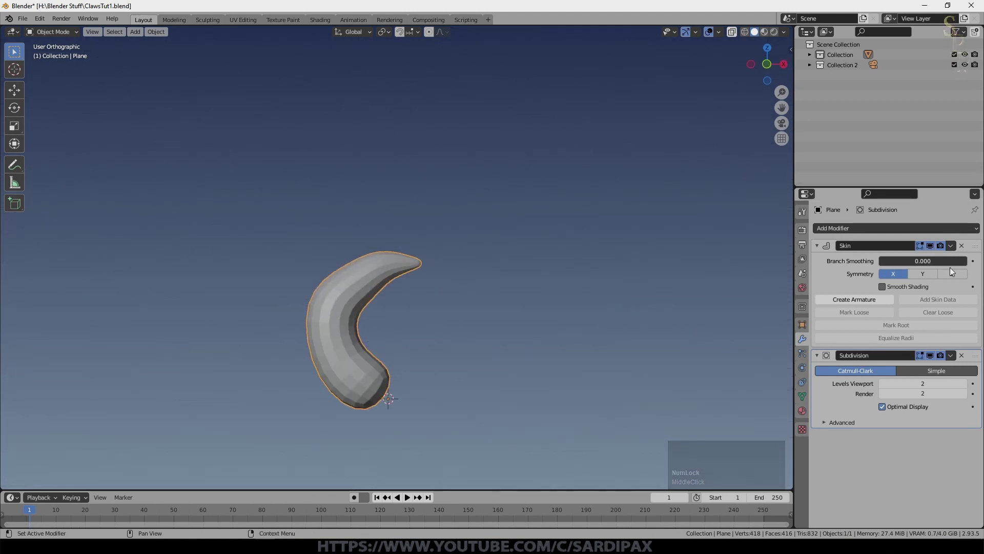
left_click(887, 291)
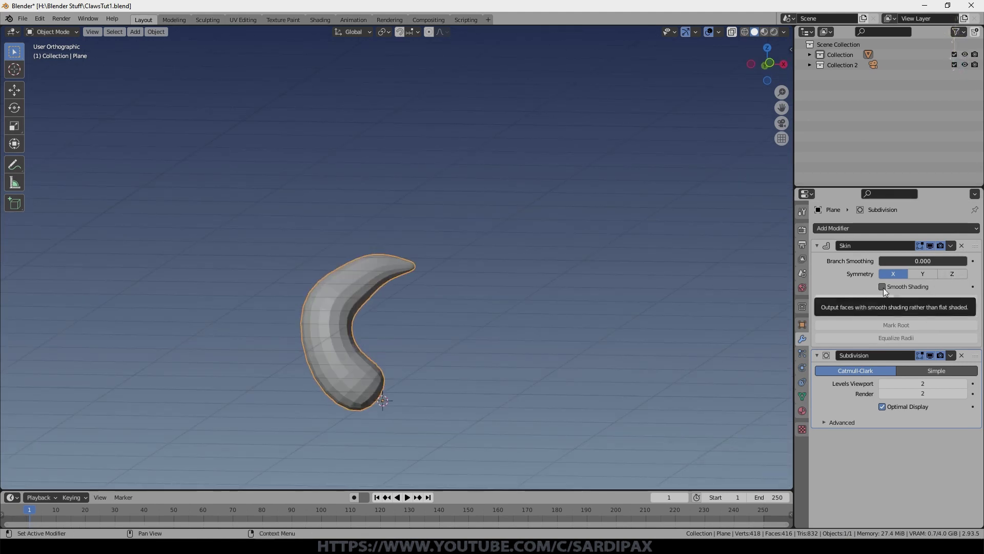
left_click(888, 291)
middle_click(385, 265)
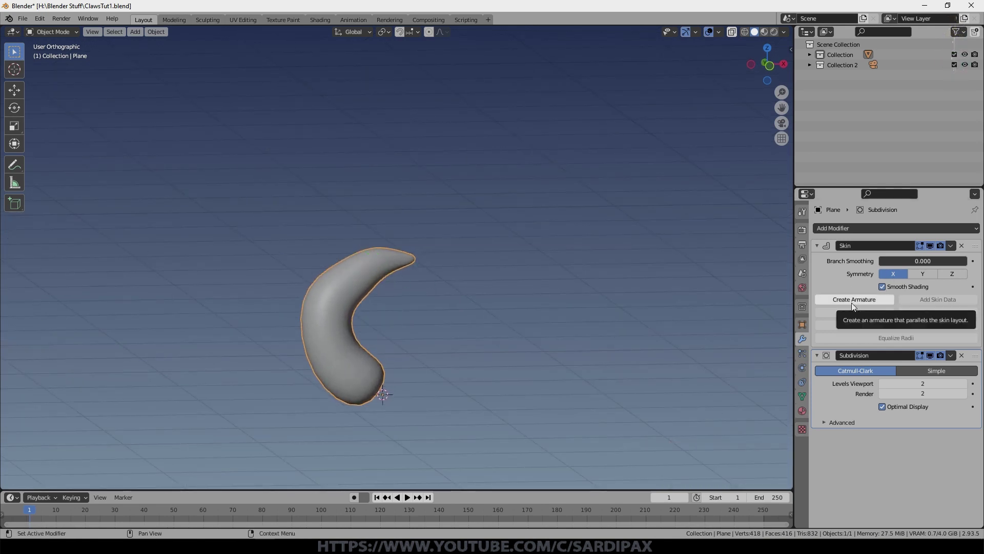
Step: Create an armature from the Skin modifier and select it
key("z")
left_click(608, 281)
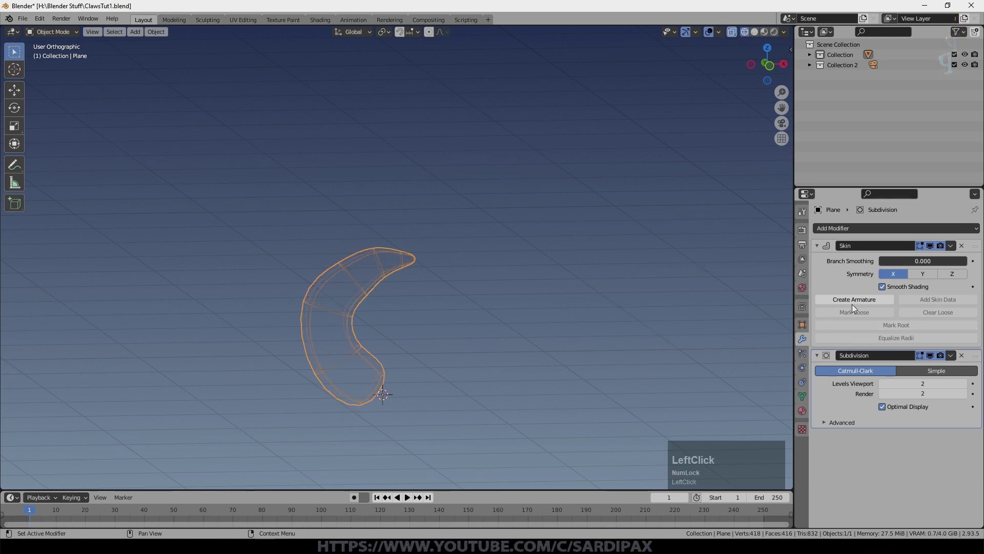
middle_click(447, 280)
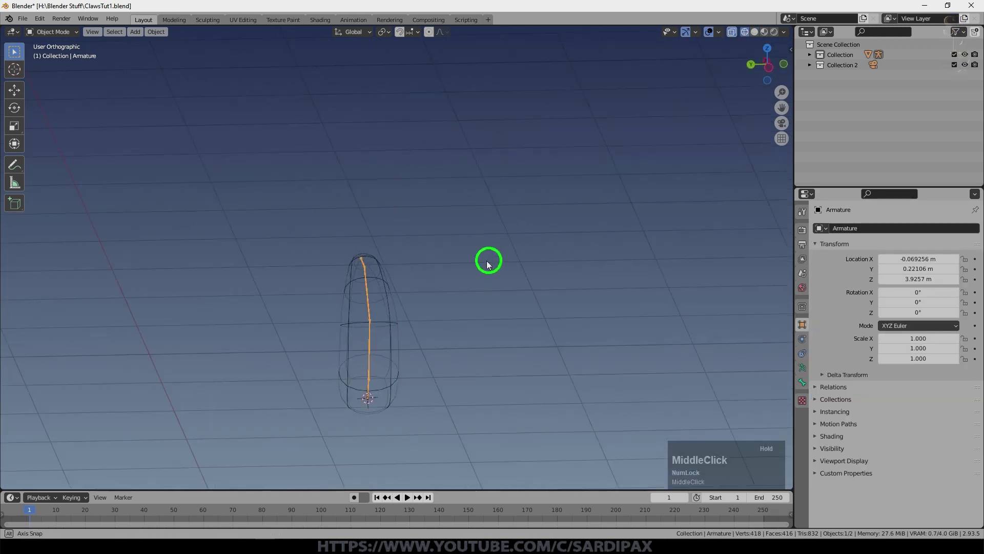
left_click(409, 258)
Step: In Pose Mode, move the tip bone to test the deformation, then cancel
left_click(366, 264)
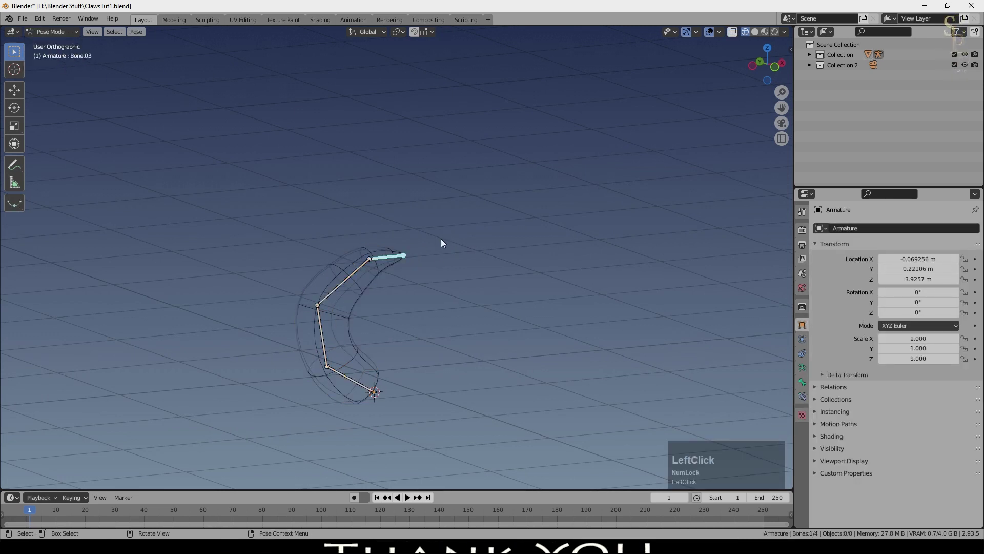
left_click(446, 241)
key("g")
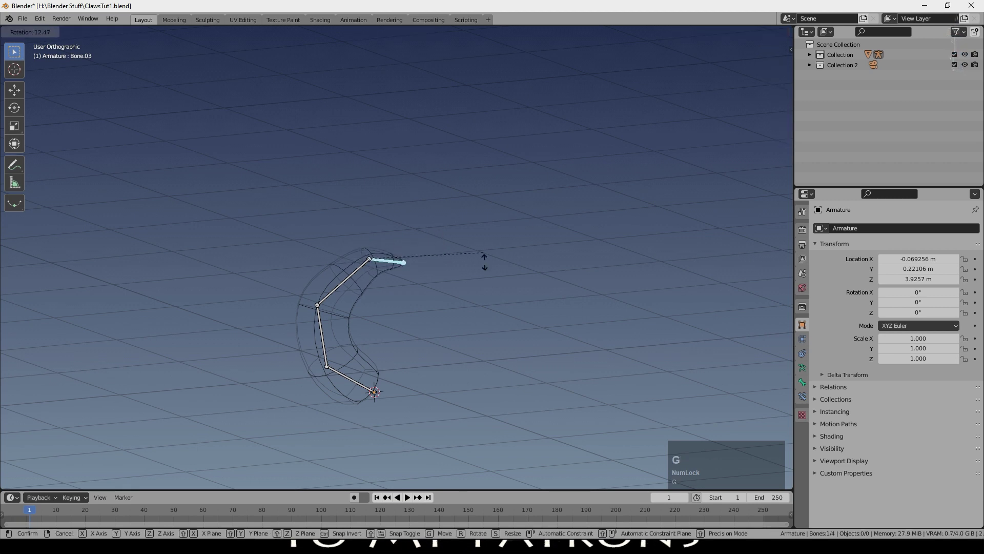
key("Escape")
middle_click(470, 281)
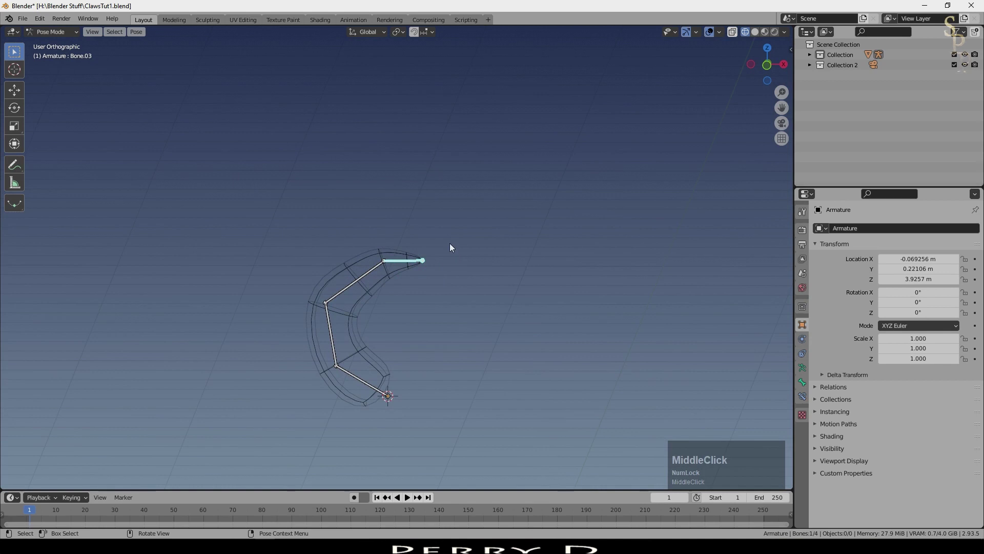
scroll("up", 3)
Step: Add an IK constraint to Bone.03, test chain lengths 2 and 3 by dragging, and leave it at 0
left_click(808, 402)
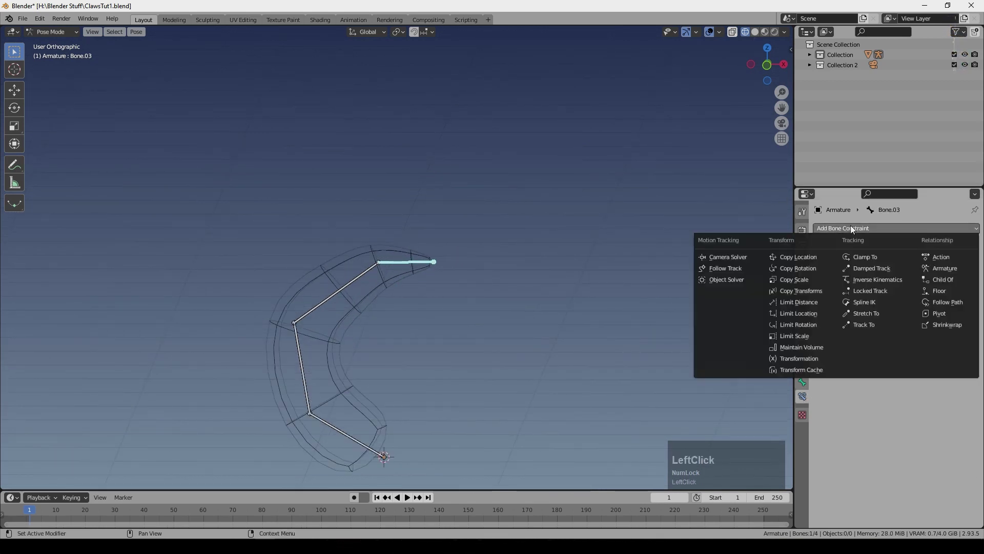
left_click(877, 279)
key("g")
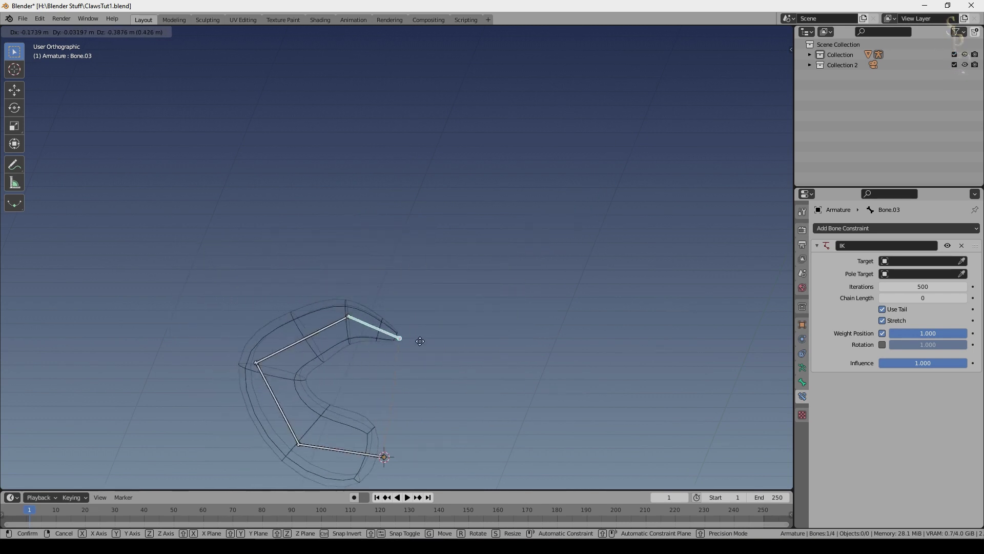
key("Escape")
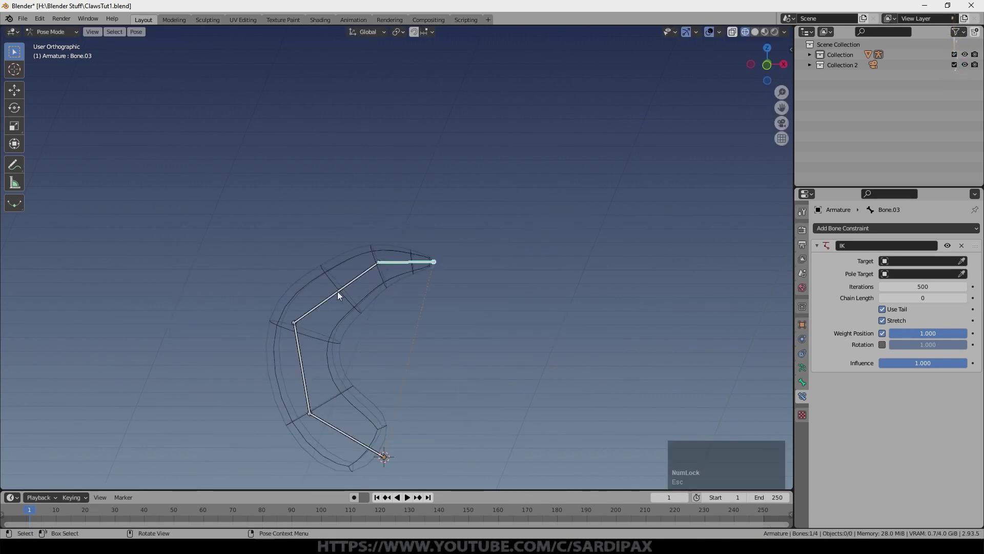
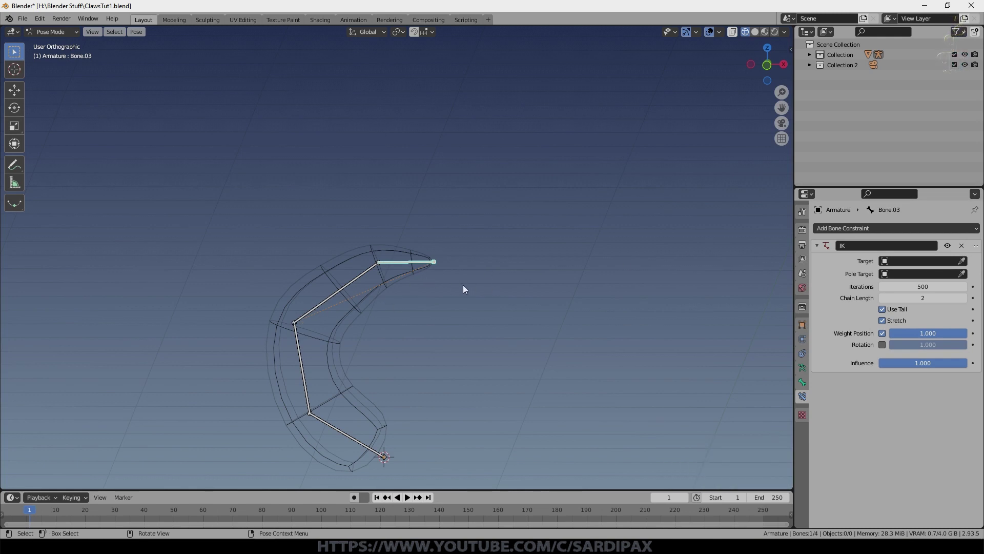
key("g")
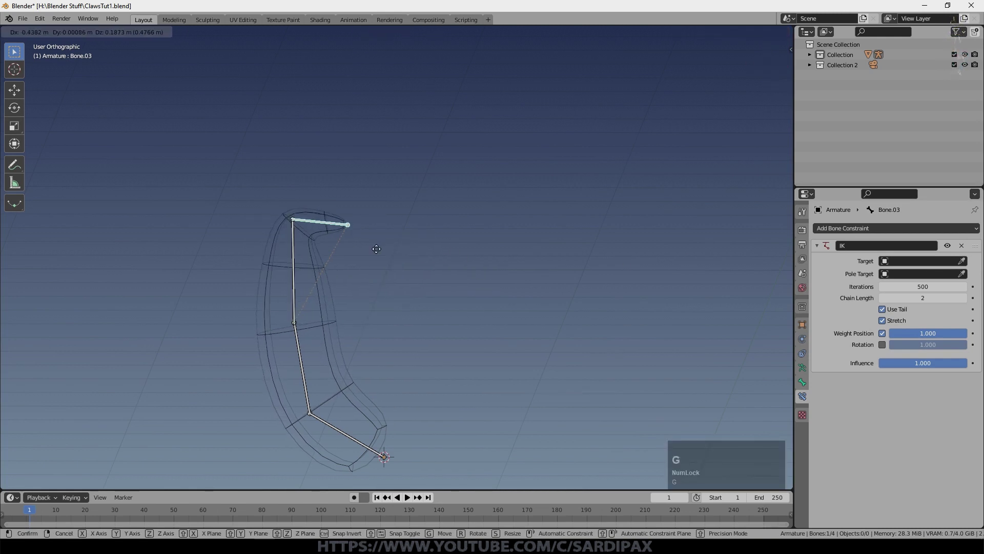
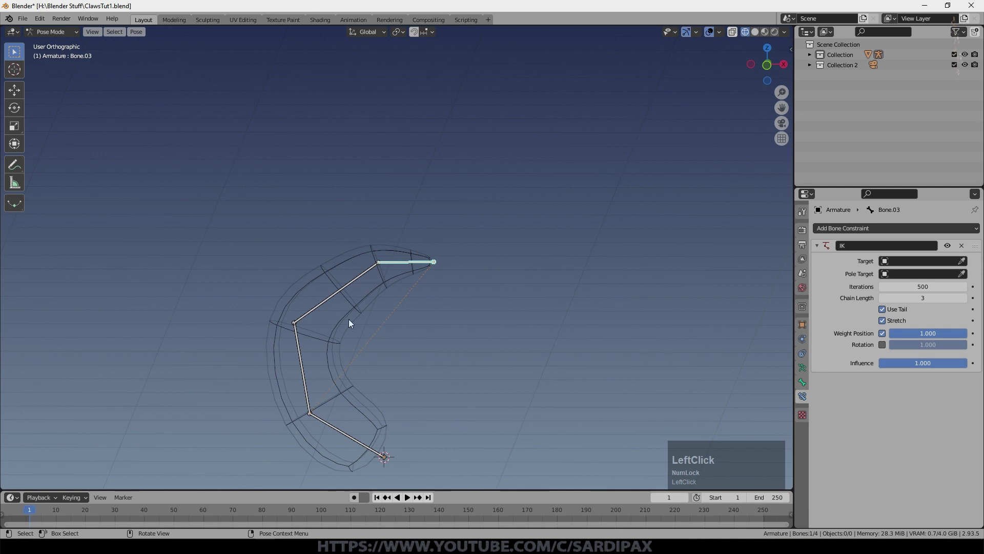
key("g")
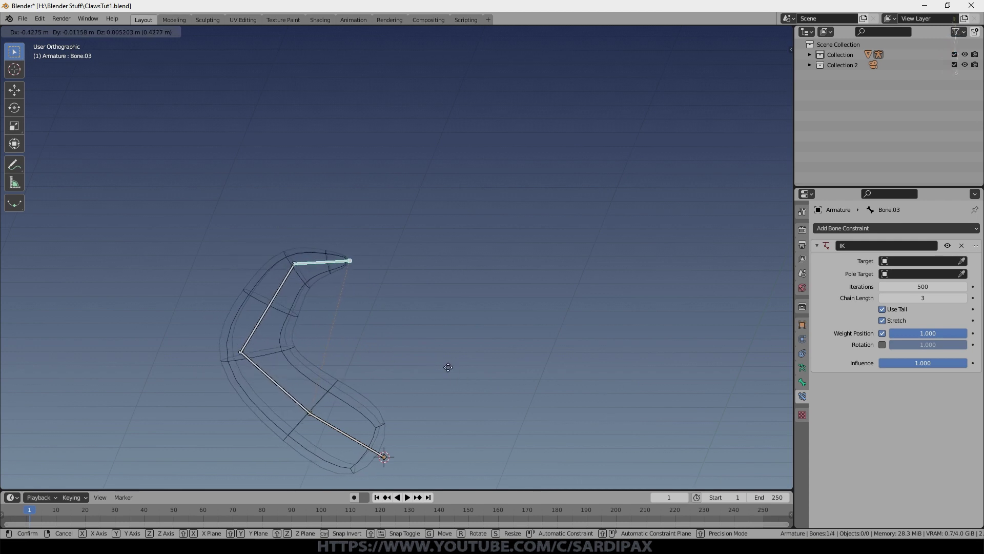
left_click(454, 372)
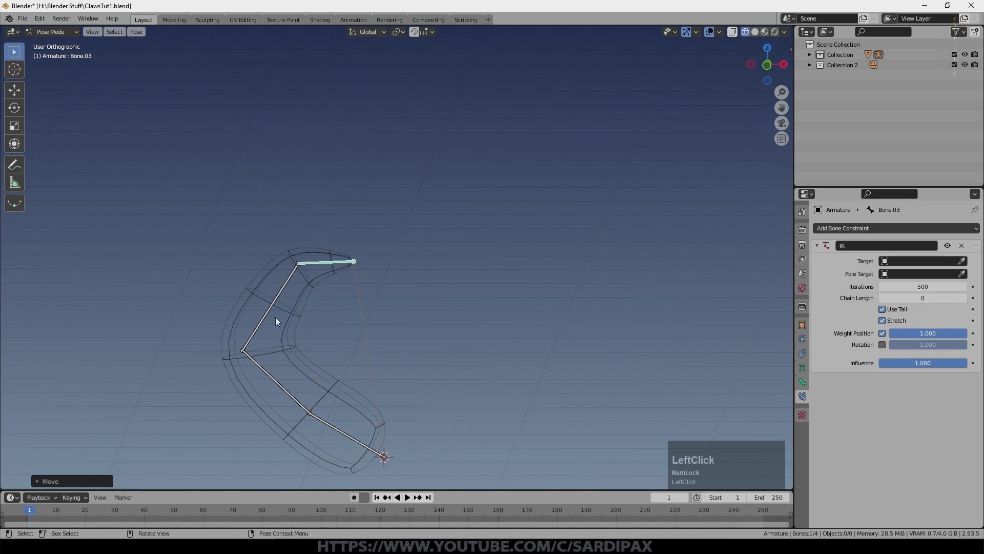
Step: In Object Mode, add an Empty and scale it down small
key("g")
key("Escape")
left_click(53, 32)
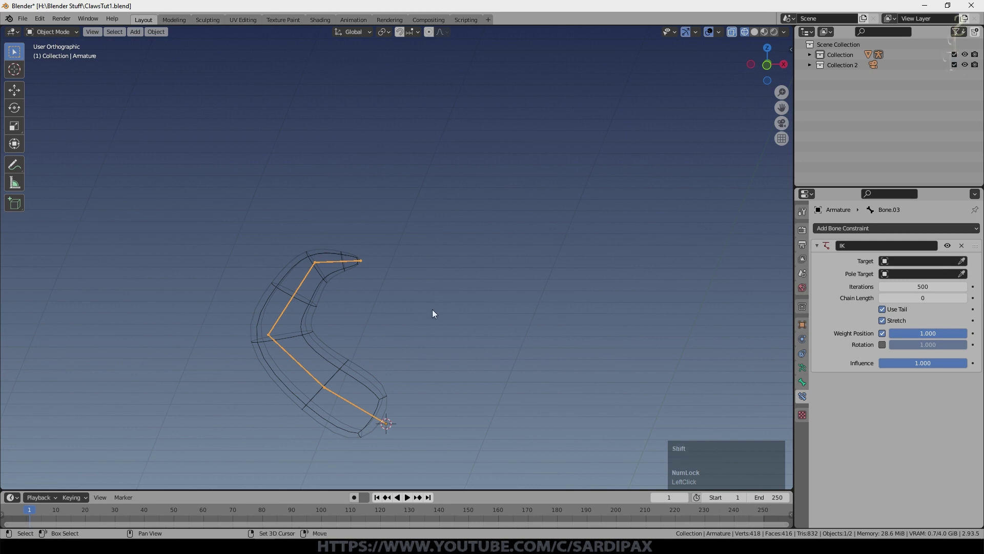
key("shift+a")
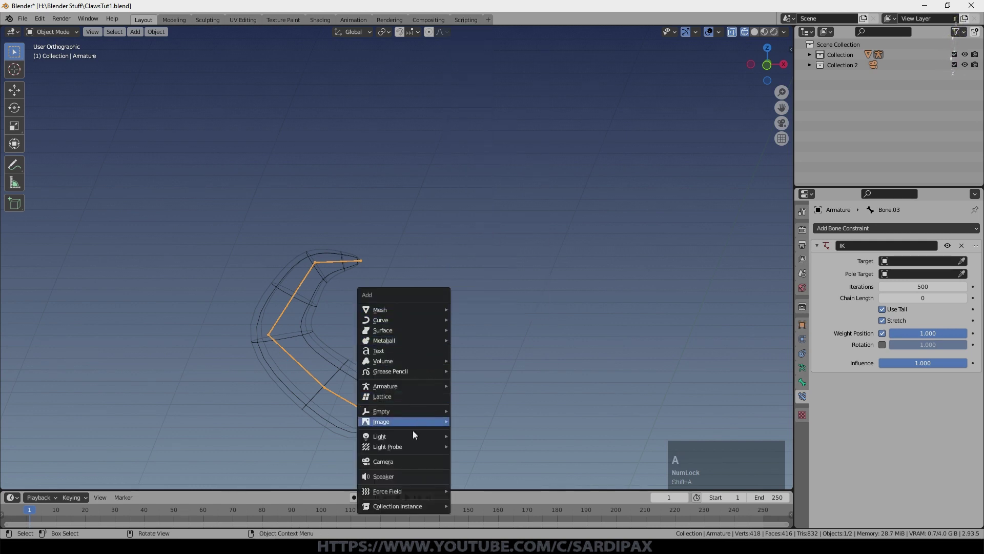
left_click(490, 415)
key("KP_5")
key("s")
left_click(461, 435)
key("g")
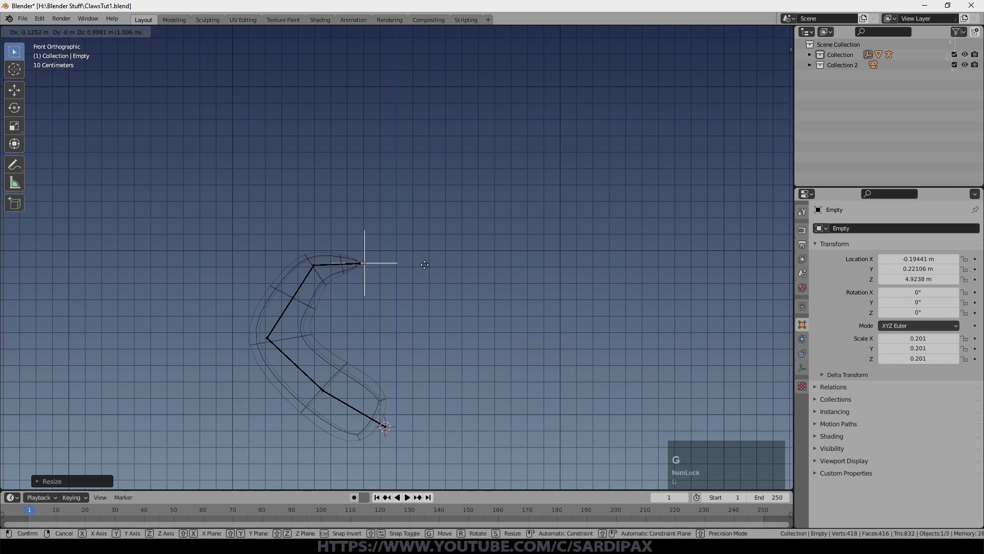
left_click(427, 271)
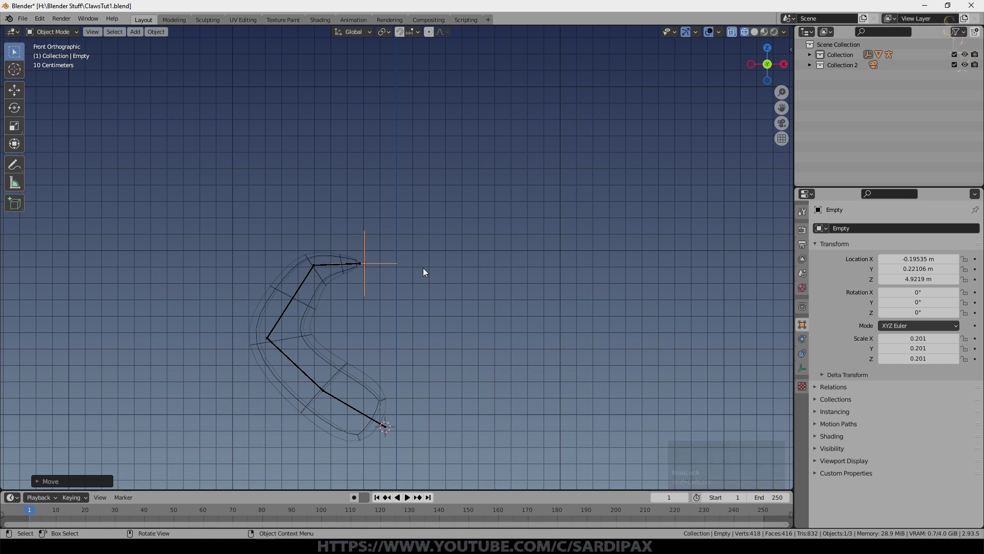
Step: Place the Empty at the claw tip and set it as the IK constraint's target
key("KP_7")
key("KP_Decimal")
key("g")
left_click(473, 330)
key("KP_1")
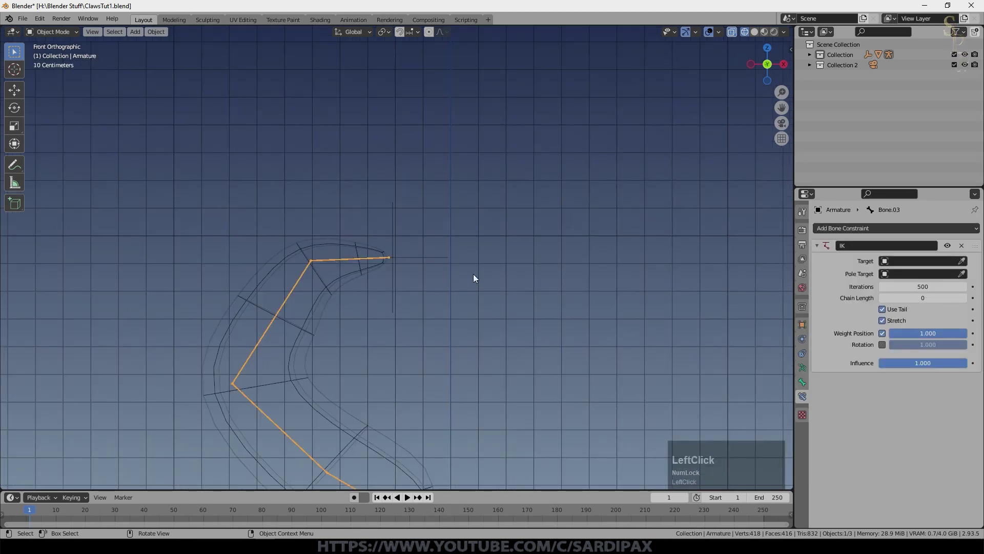
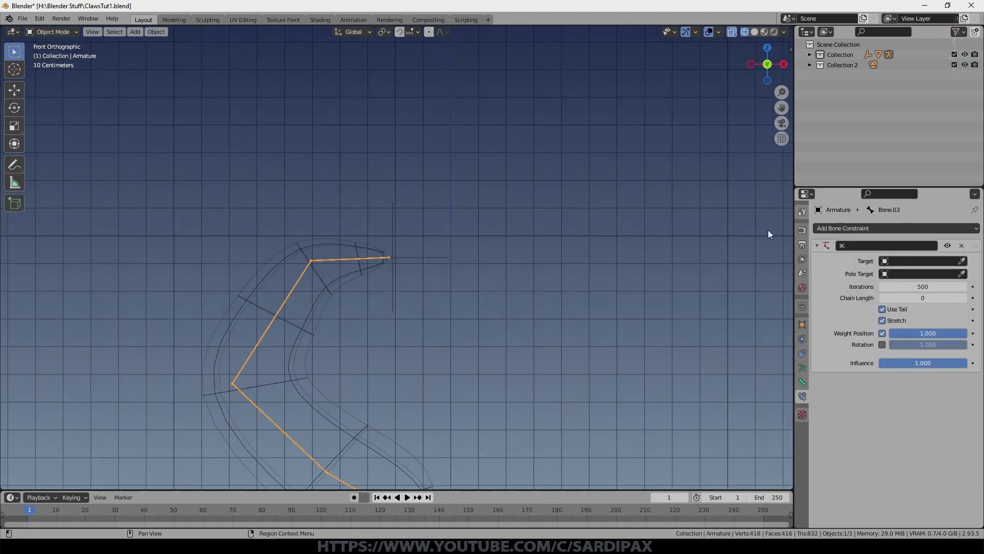
left_click(925, 265)
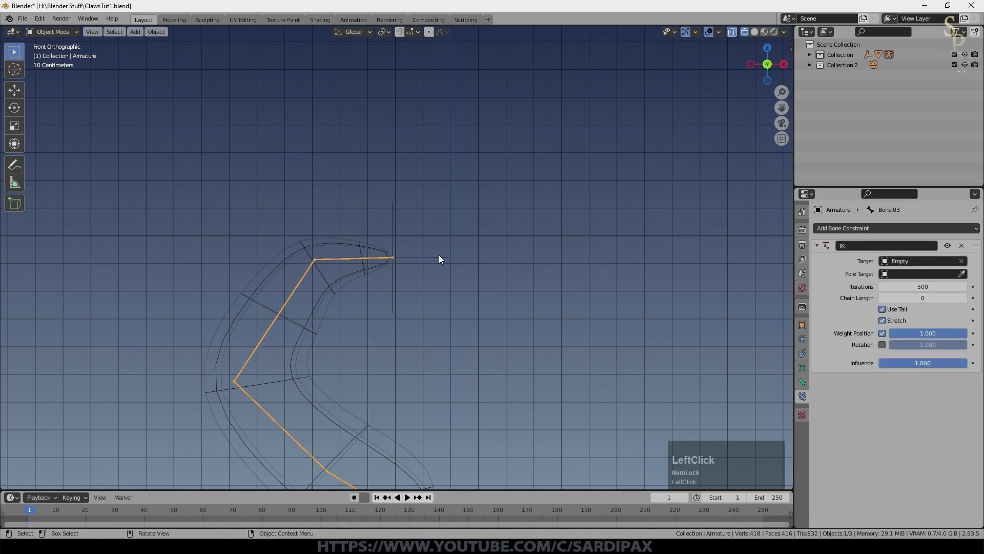
key("g")
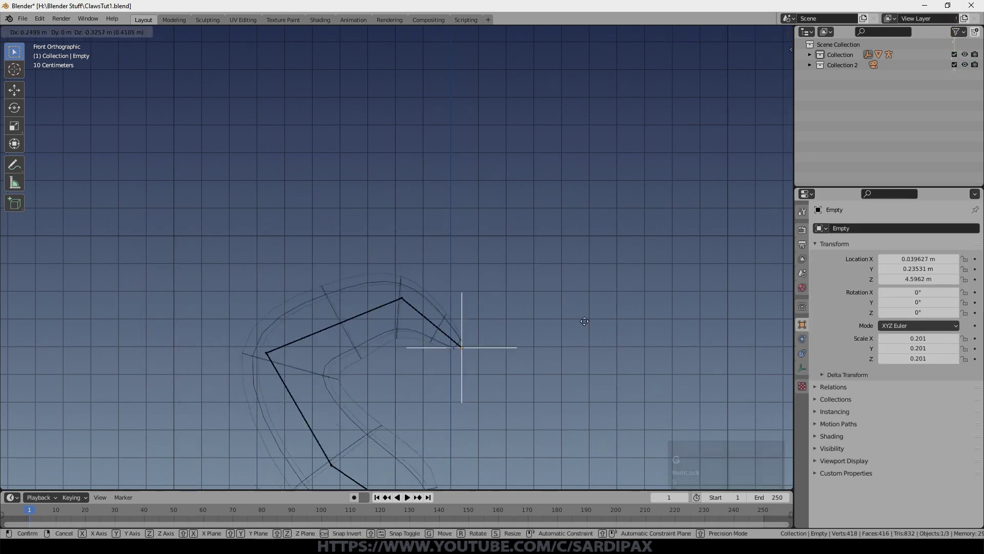
Step: Drag the target Empty around so the solid claw mesh bends to follow it
key("Escape")
left_click(699, 34)
key("g")
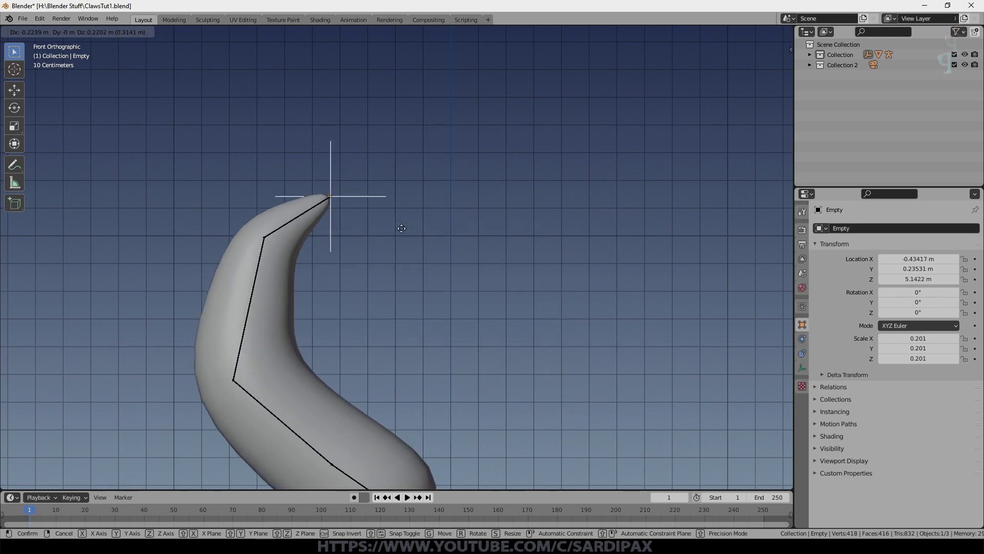
key("Escape")
scroll("down", 3)
Step: Add a UV sphere and flatten it into an oval body beneath the claw base
key("g")
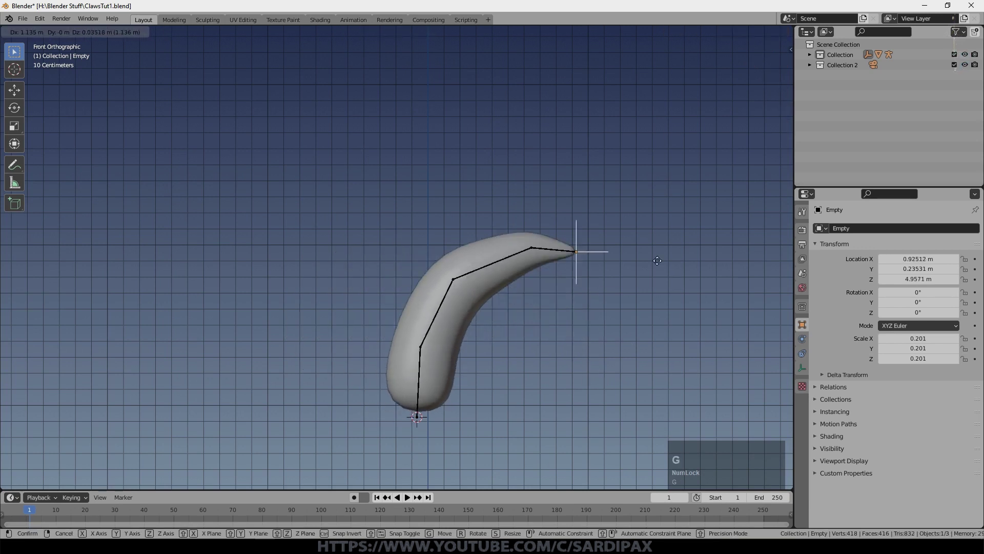
key("Escape")
left_click(516, 234)
scroll("down", 3)
right_click(464, 346)
left_click(461, 347)
key("s")
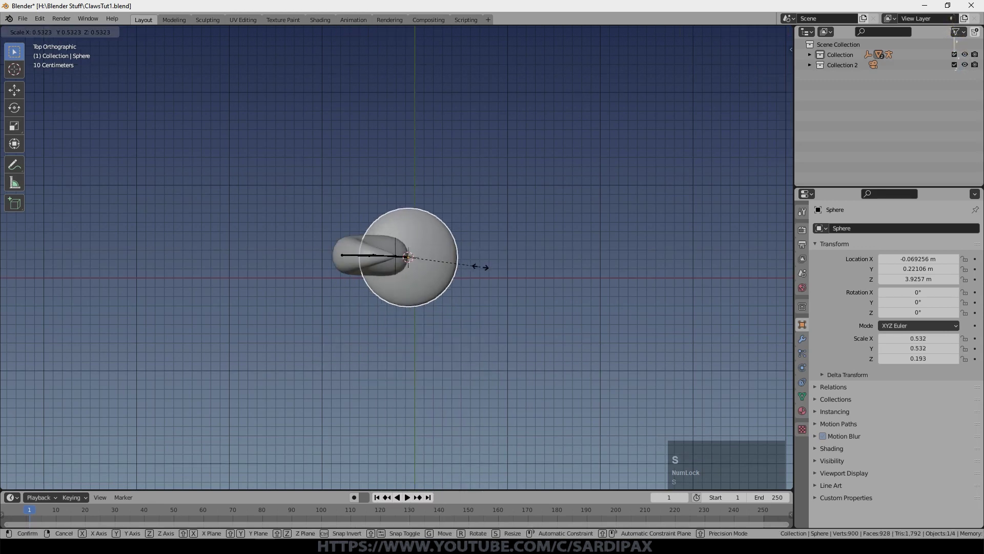
left_click(484, 271)
Step: Test-move the Empty to check the claw still bends, then cancel
key("g")
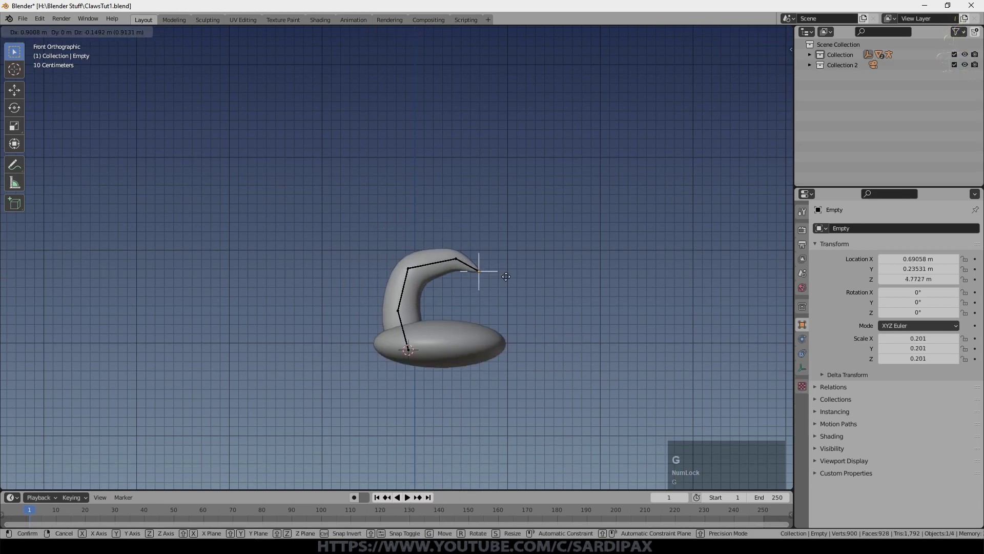
key("Escape")
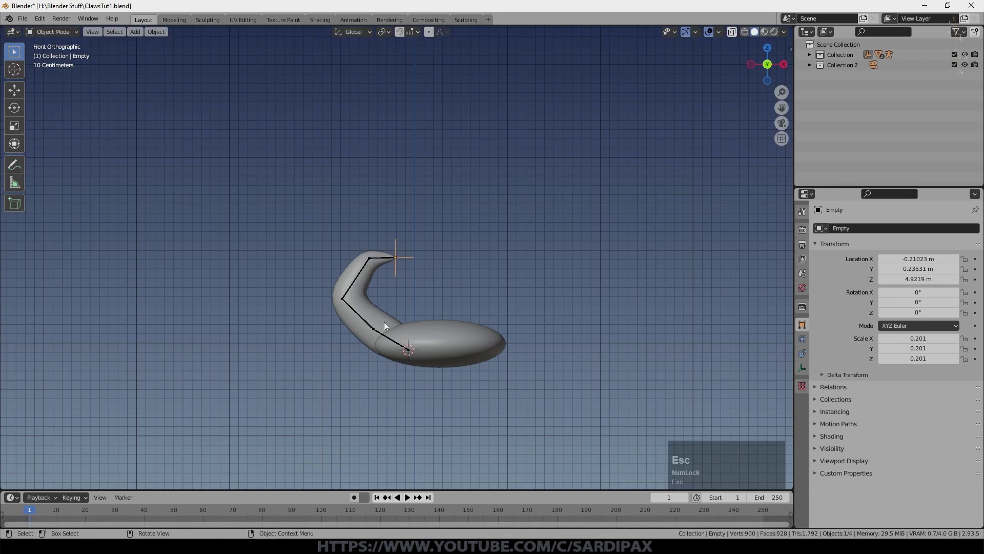
left_click(484, 342)
Step: Duplicate the rigged claw, rotate the copy 180° about Z and slide it along X to the opposite side
middle_click(393, 257)
left_click(399, 241)
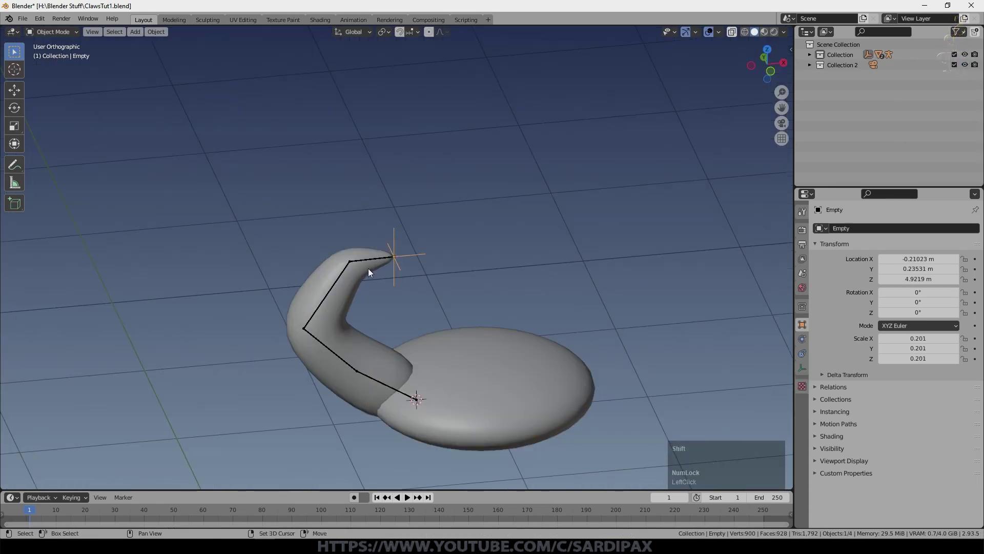
left_click(365, 264)
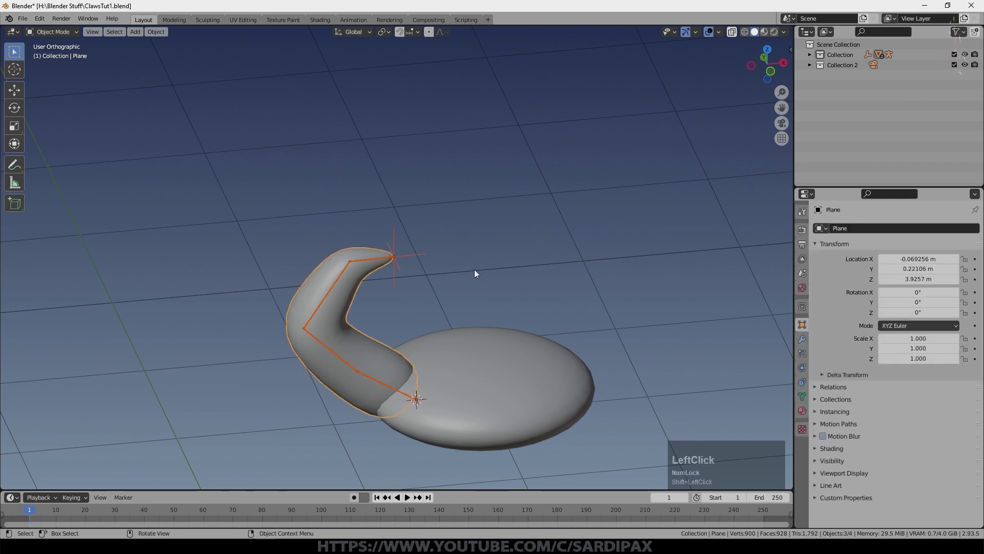
key("KP_7")
key("shift+d")
key("Escape")
key("r")
key("z")
key("KP_1")
key("KP_8")
key("KP_0")
key("KP_Enter")
key("g")
key("x")
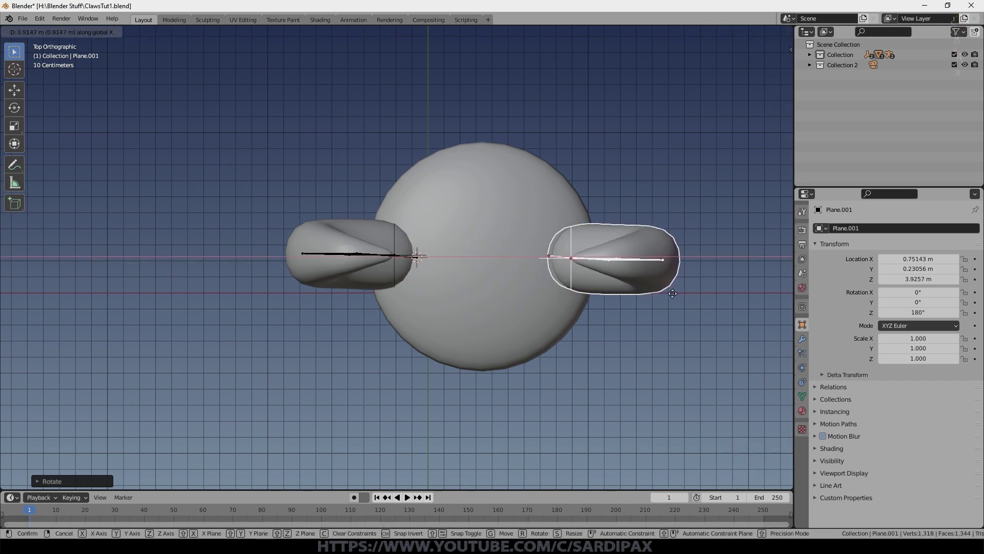
key("shift+Num_Lock")
Step: Duplicate the claw setup again, rotating the copy 90° about Z toward the body's edge
middle_click(423, 244)
left_click(420, 260)
key("KP_7")
key("shift+d")
key("Escape")
key("r")
key("z")
key("KP_9")
key("KP_0")
key("KP_Enter")
Step: Place a fourth claw copy so four claws with their own empties surround the body
middle_click(465, 265)
left_click(412, 250)
key("g")
key("Escape")
left_click(430, 197)
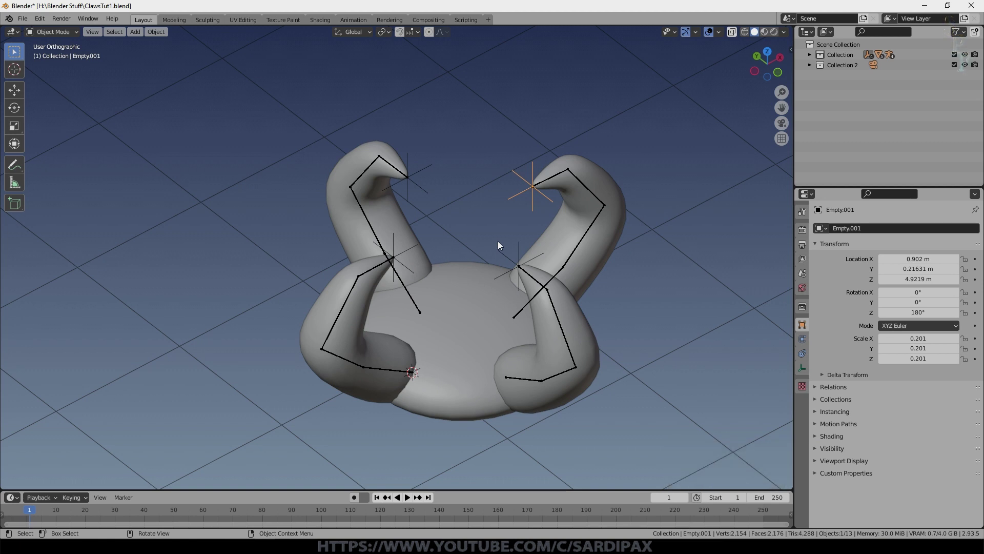
Step: Turn the upper area into a Graph Editor for the claw animation
left_click(502, 244)
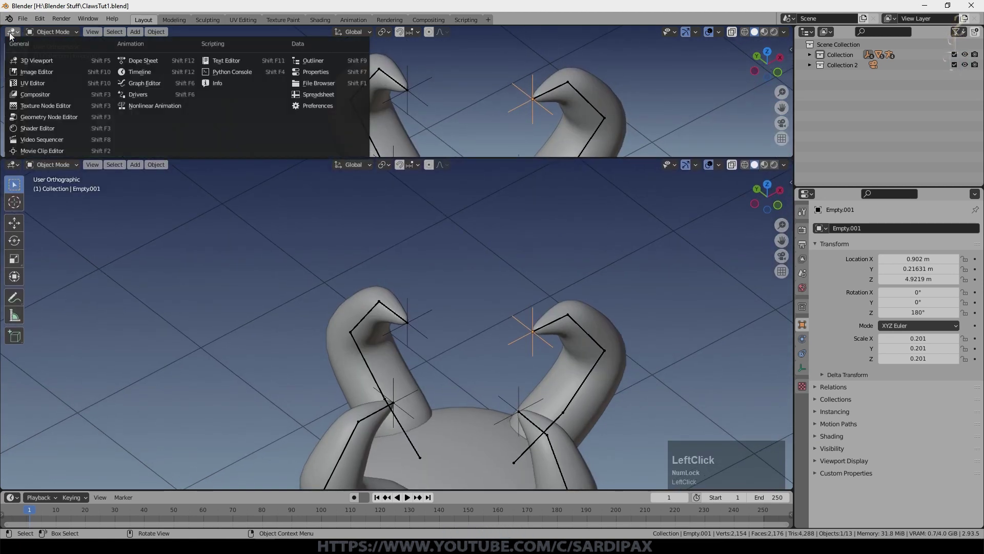
left_click(135, 87)
middle_click(465, 273)
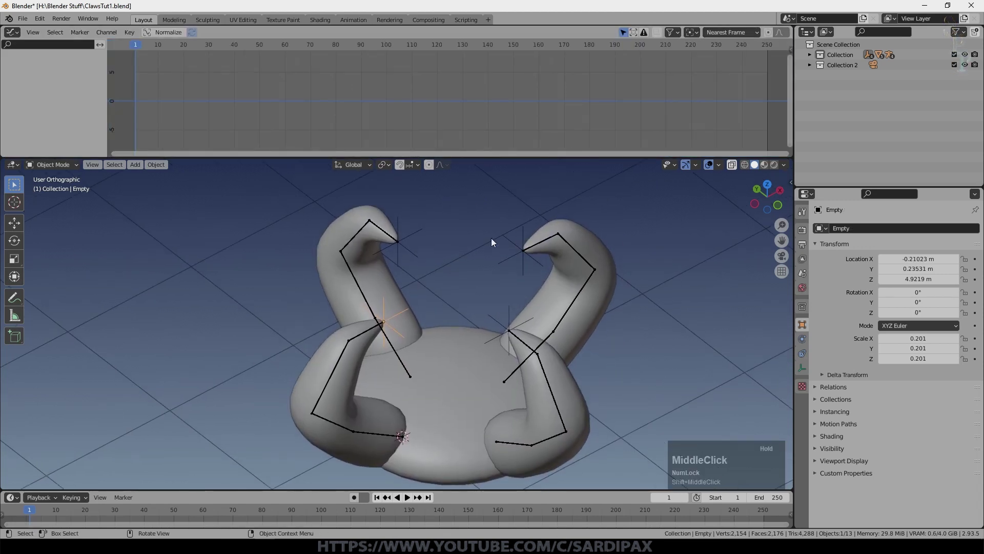
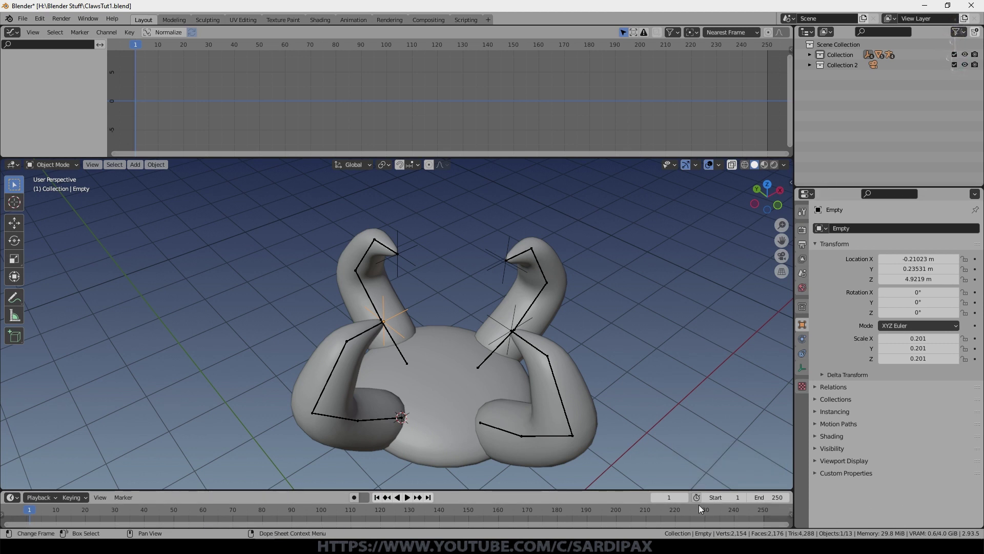
Step: Insert Location keyframes on each claw's IK target empty, then select the first empty
key("i")
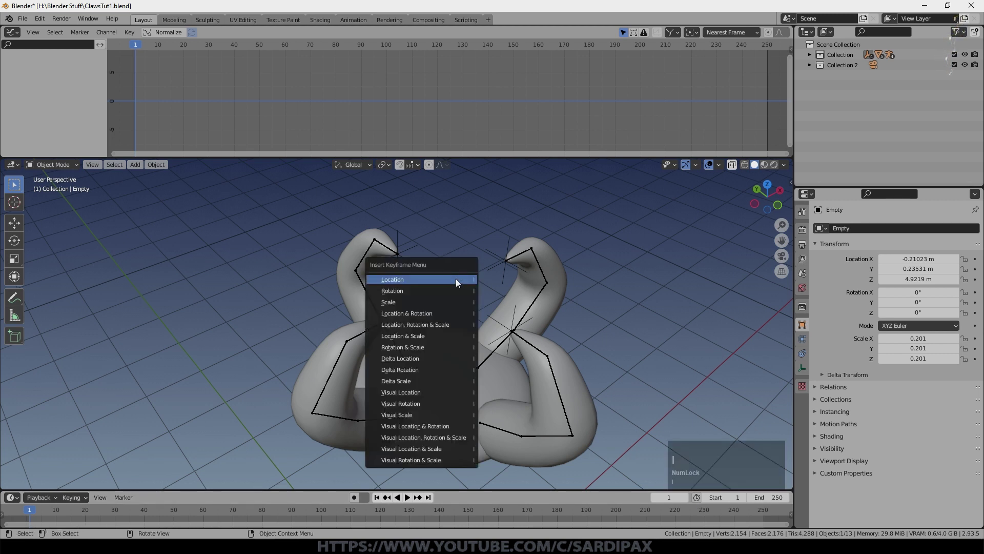
left_click(460, 281)
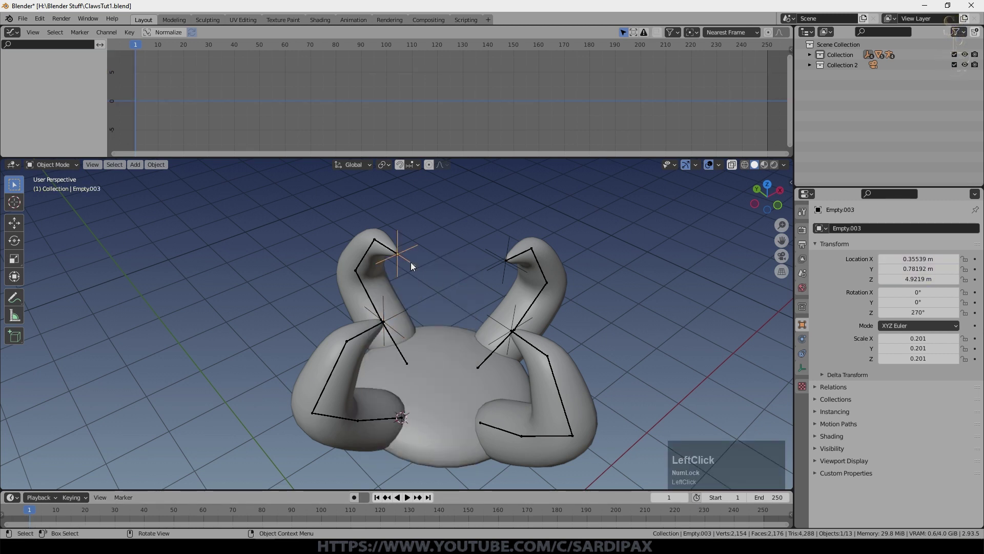
key("|")
left_click(474, 278)
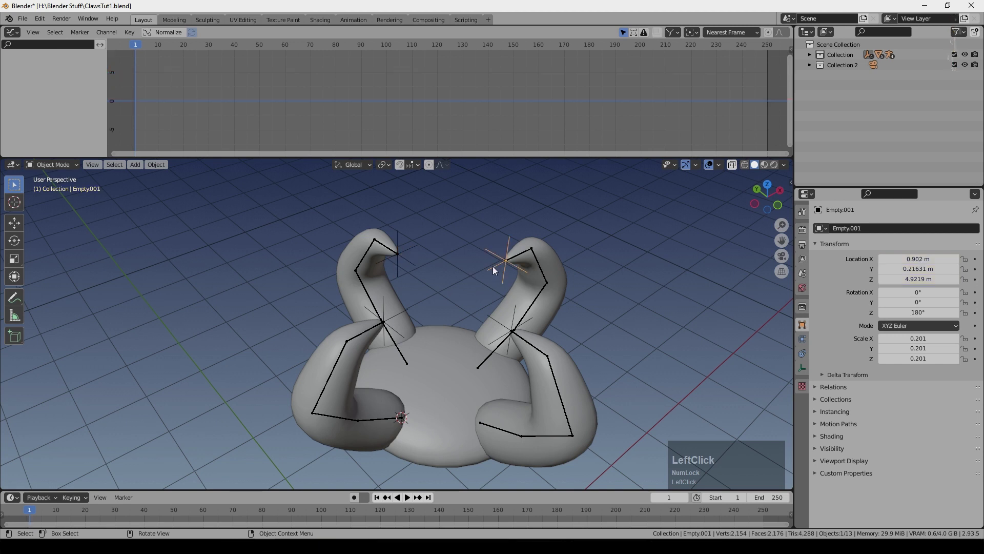
key("|")
left_click(497, 270)
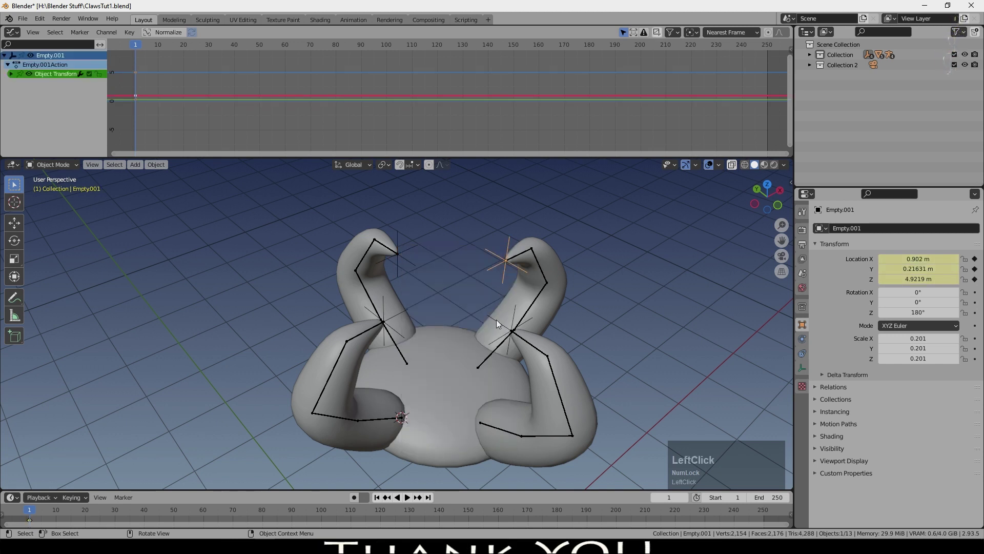
key("|")
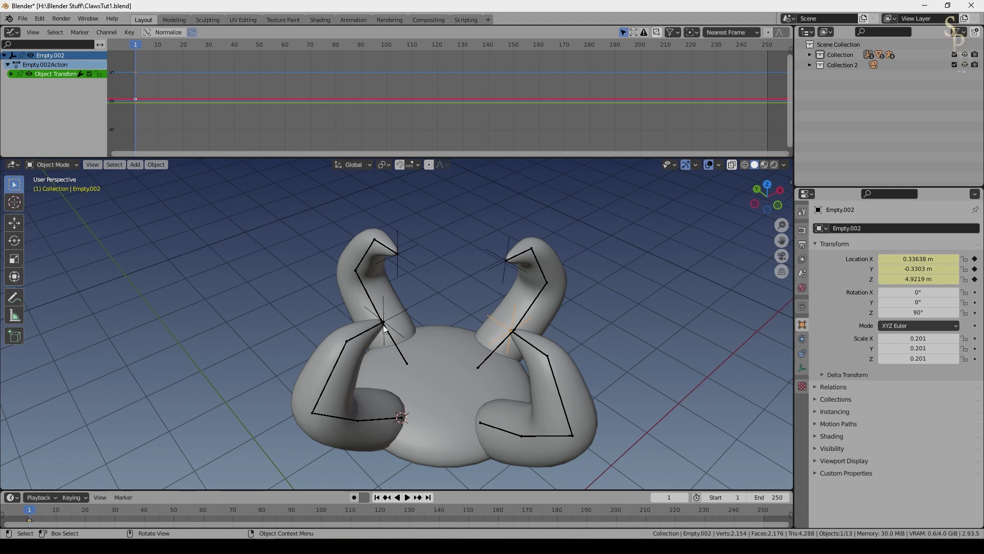
left_click(472, 342)
Step: Add a Noise modifier to the first empty's X Location curve, scale 66.6 strength 1.8, and play it
key("n")
left_click(792, 94)
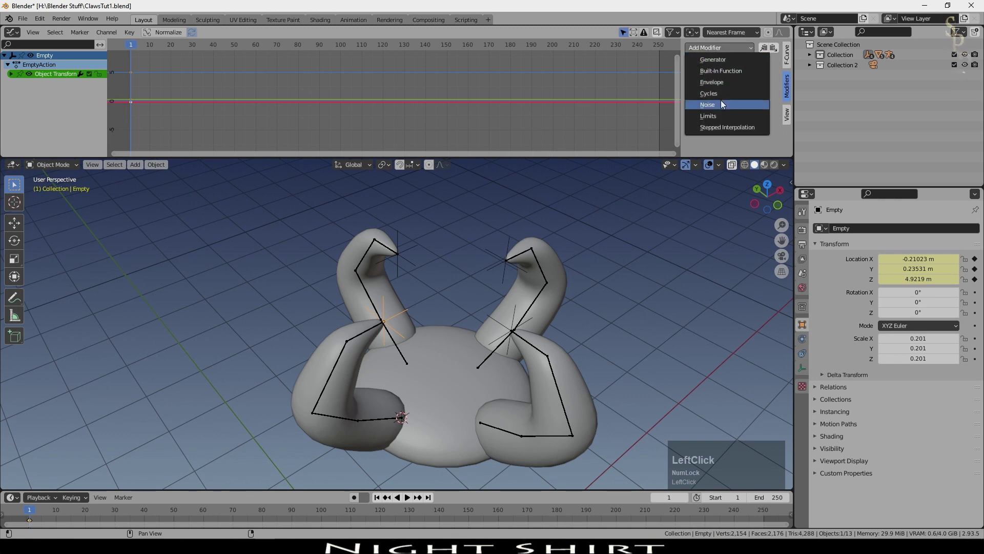
key("space")
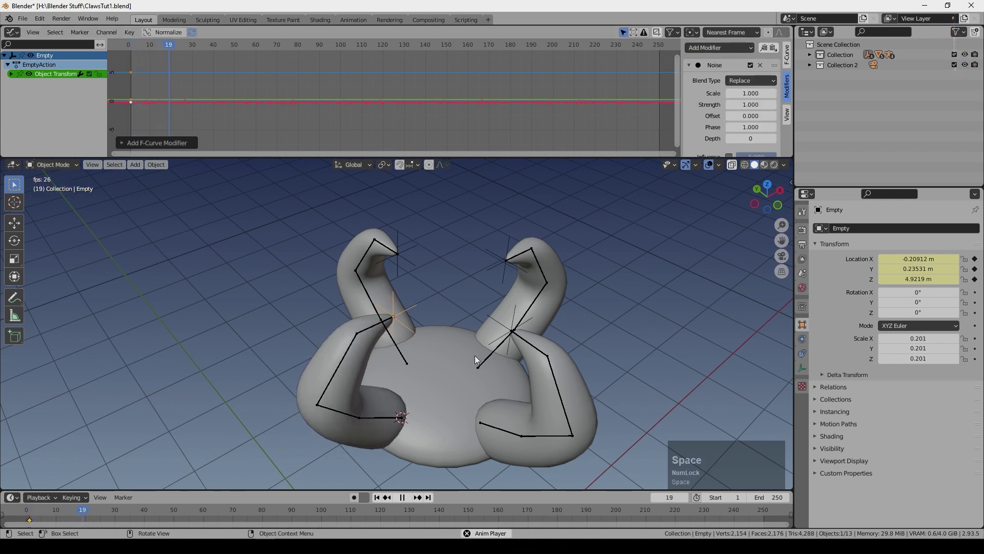
middle_click(68, 124)
left_click(13, 76)
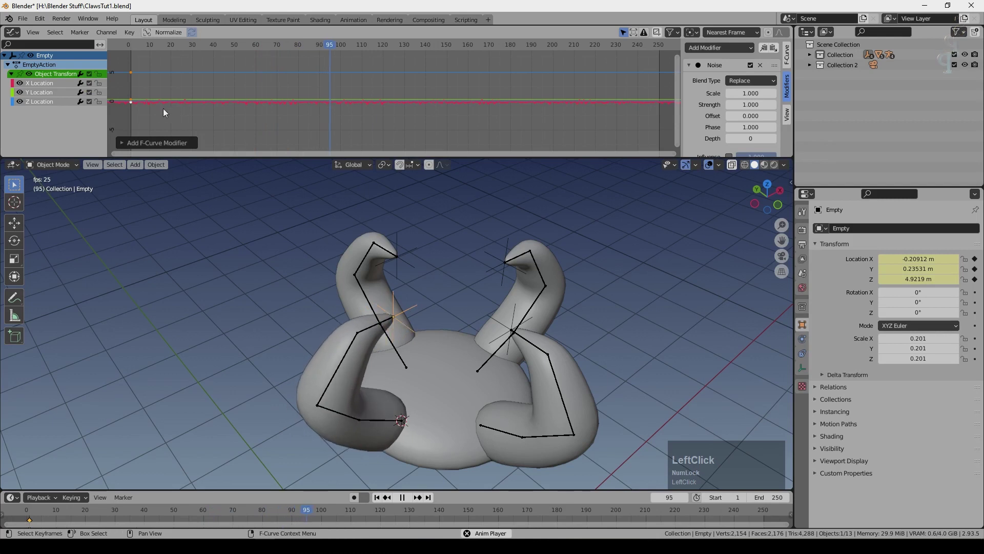
scroll("up", 3)
middle_click(415, 306)
scroll("down", 3)
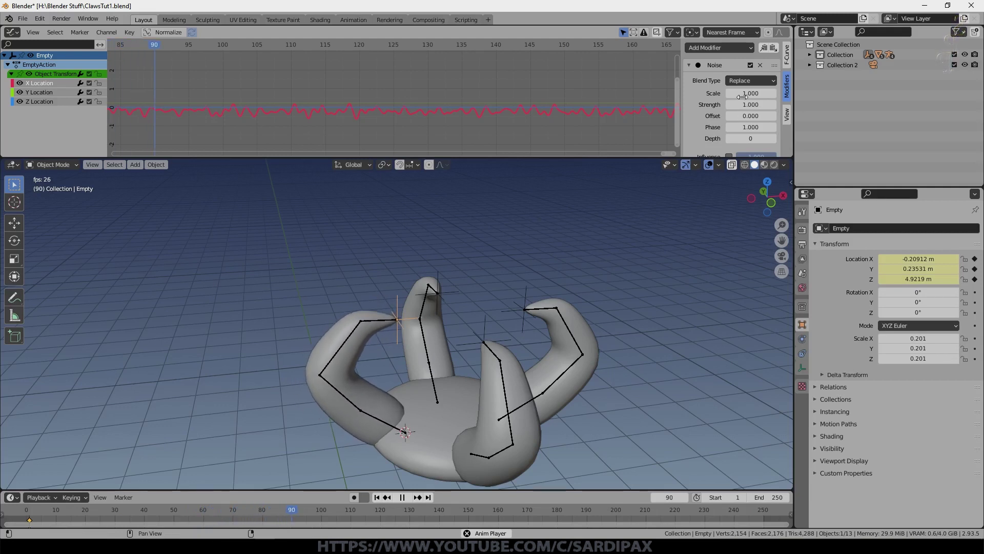
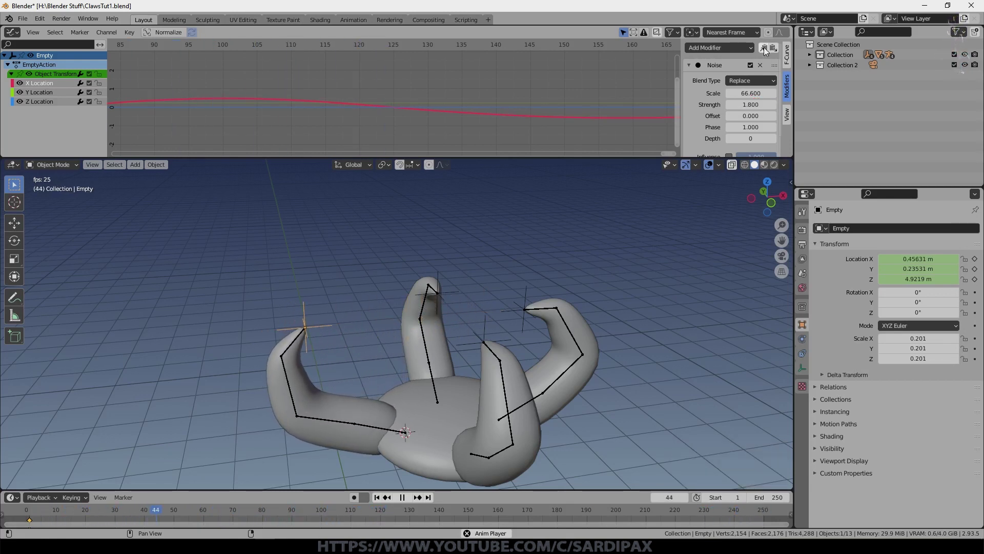
Step: Copy the Noise modifier onto the Y and Z Location curves, varying phase (129.4) and scale per curve
left_click(769, 51)
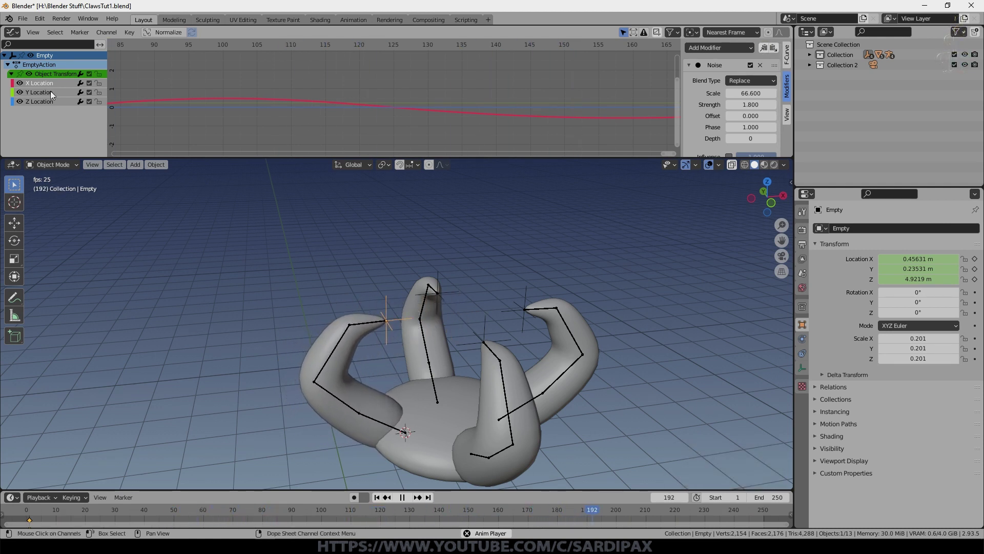
left_click(54, 95)
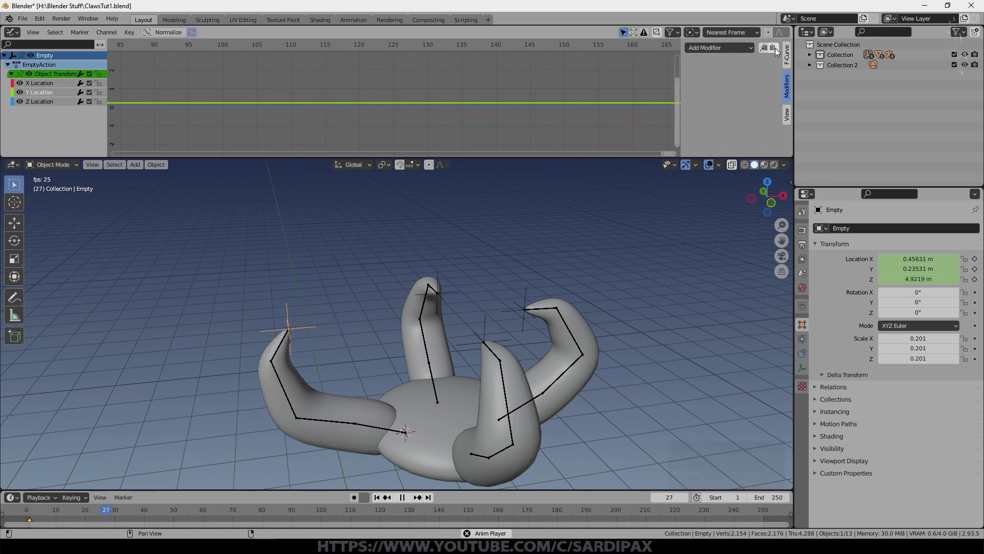
left_click(780, 52)
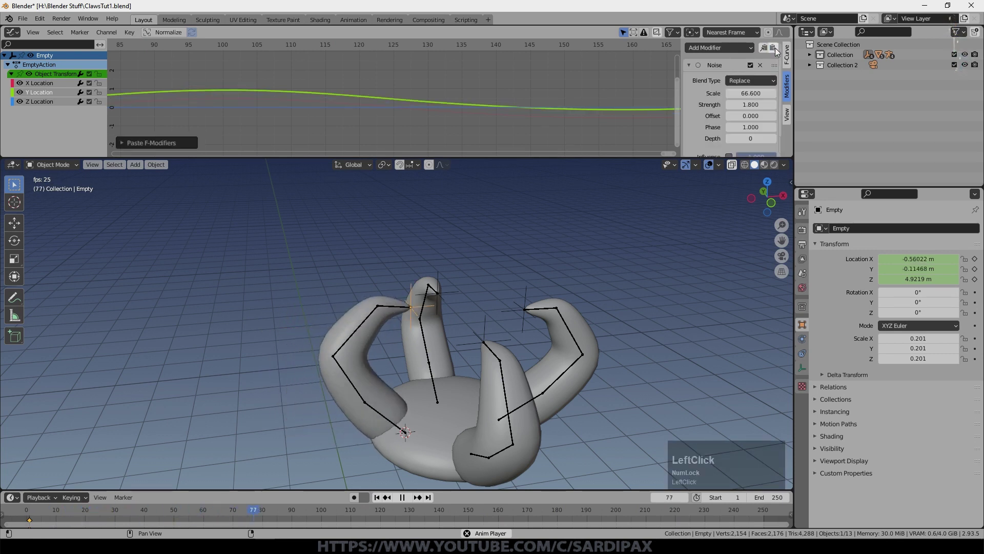
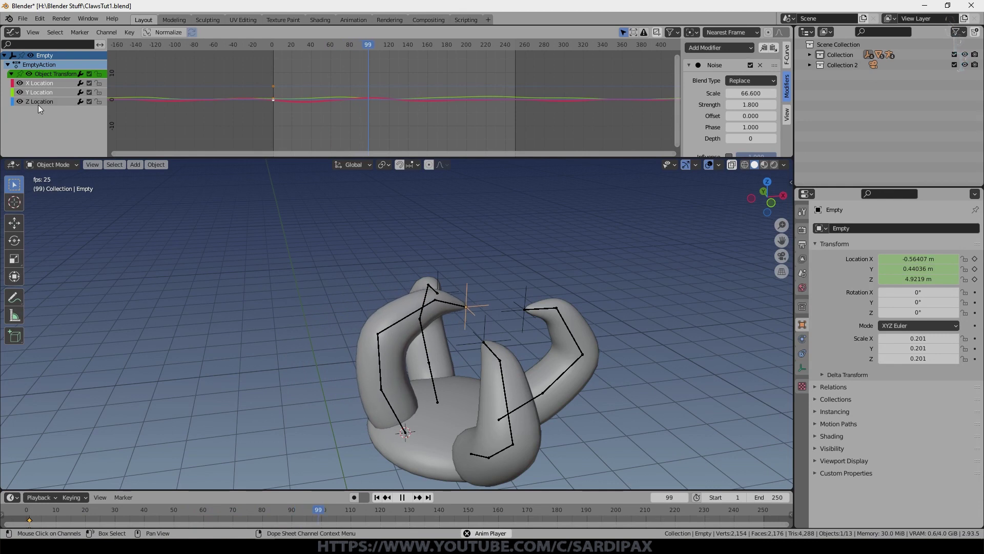
left_click(43, 106)
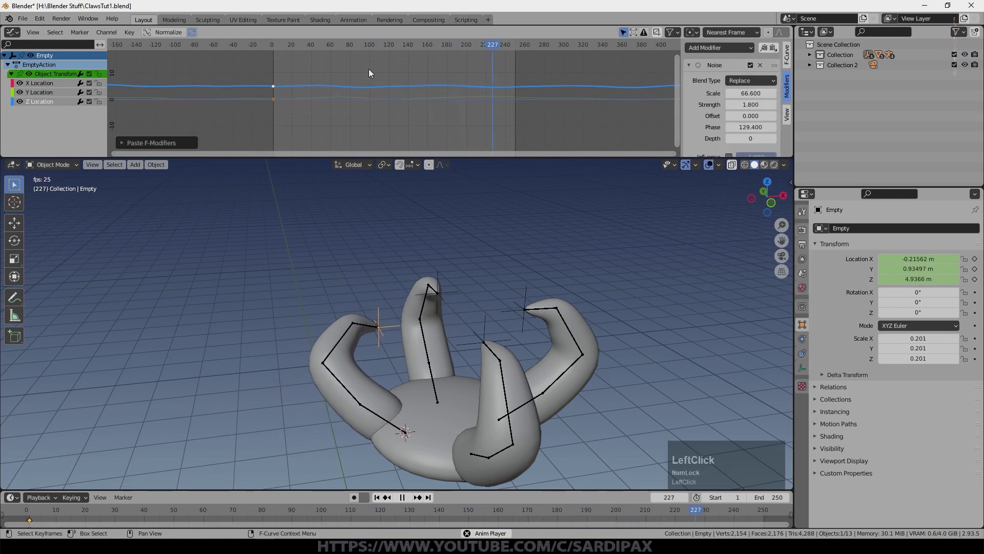
middle_click(479, 235)
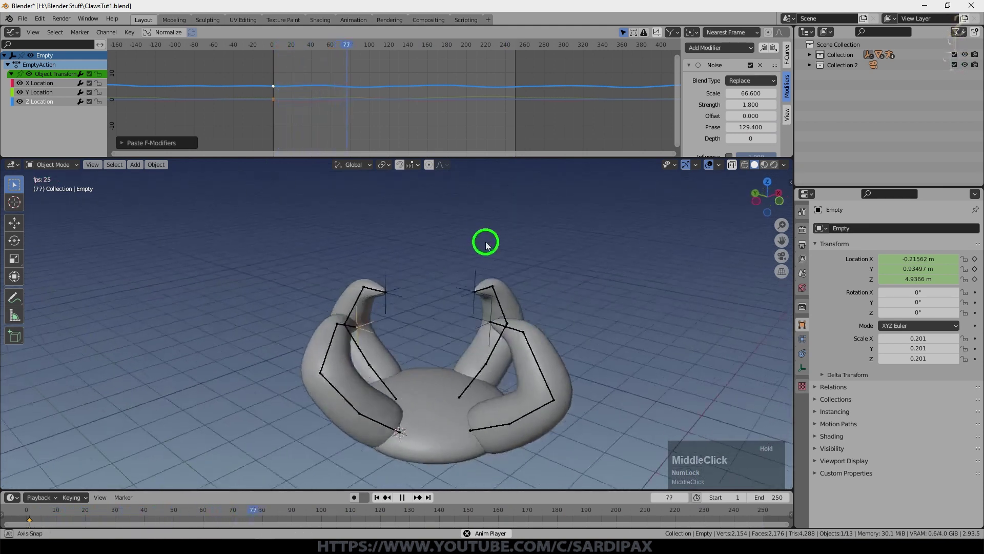
left_click(527, 254)
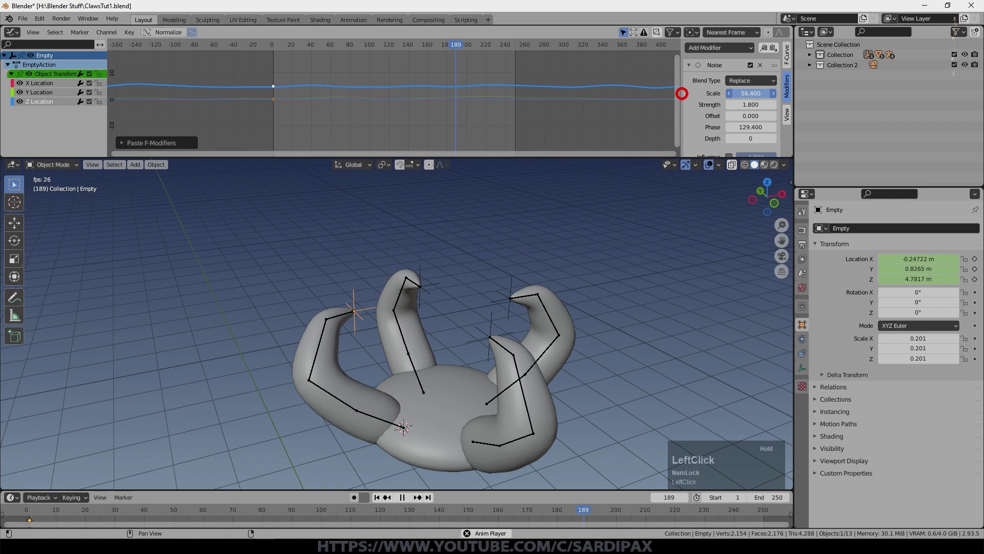
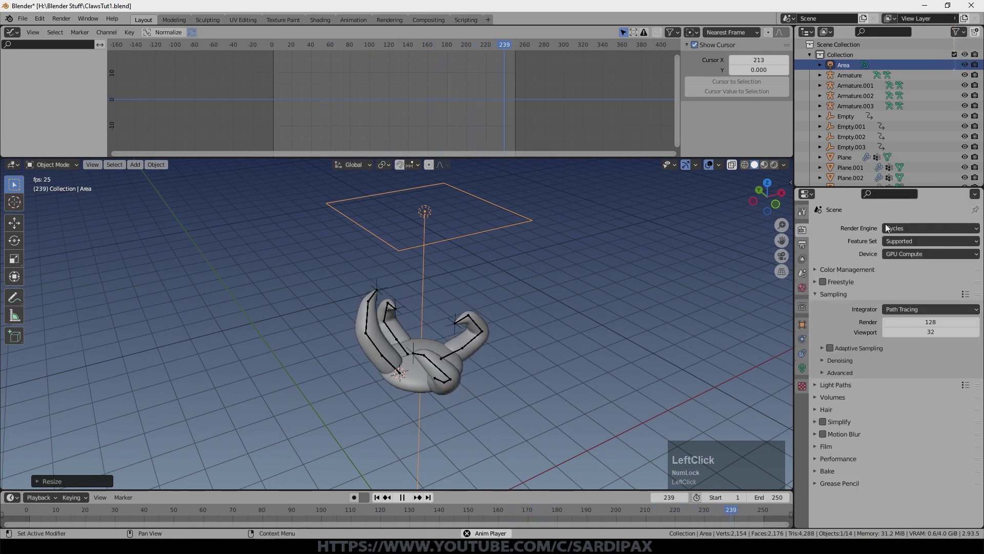
Step: Set the render engine to Eevee and preview the viewport with rendered shading
left_click(827, 348)
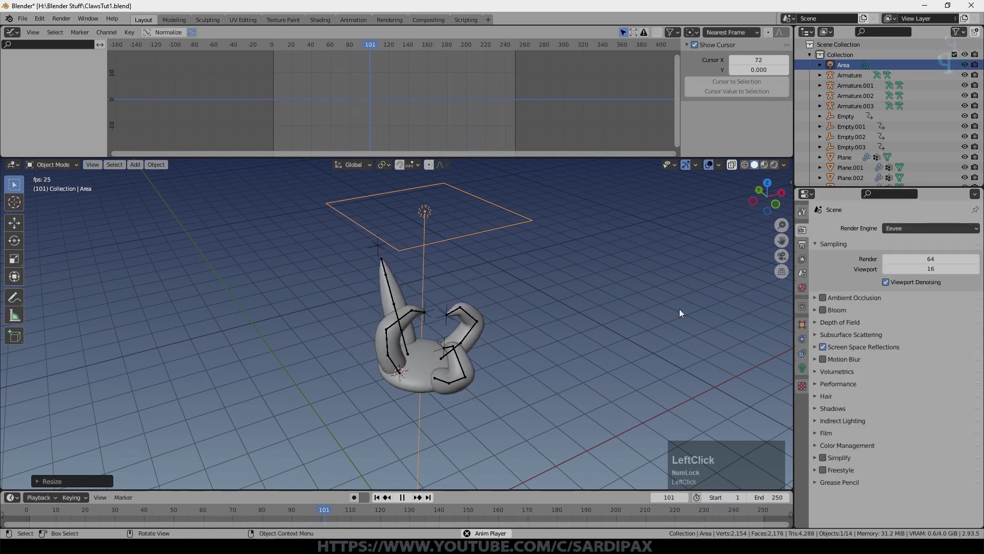
left_click(810, 371)
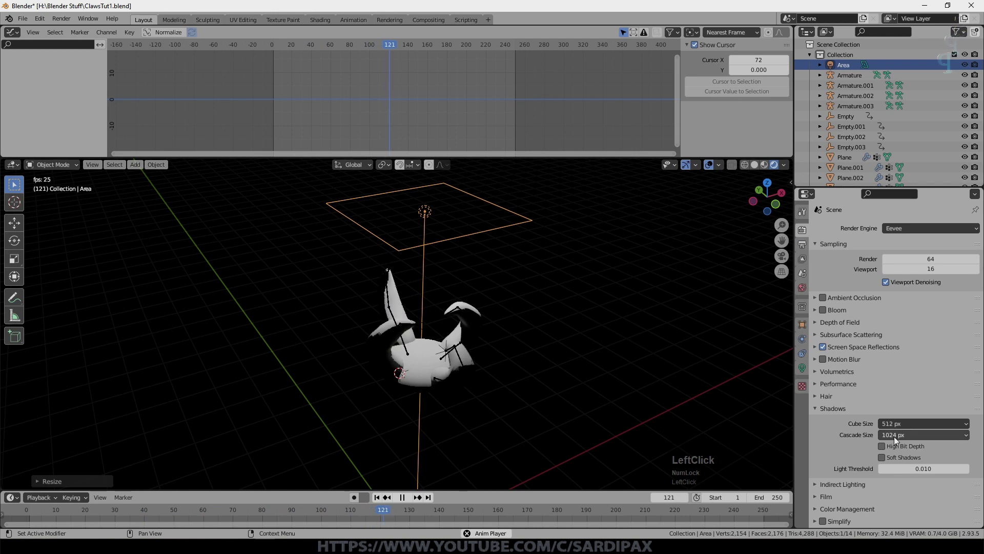
key("shift+a")
Step: Select a claw mesh and give it its own new material
left_click(426, 294)
key("g")
left_click(809, 368)
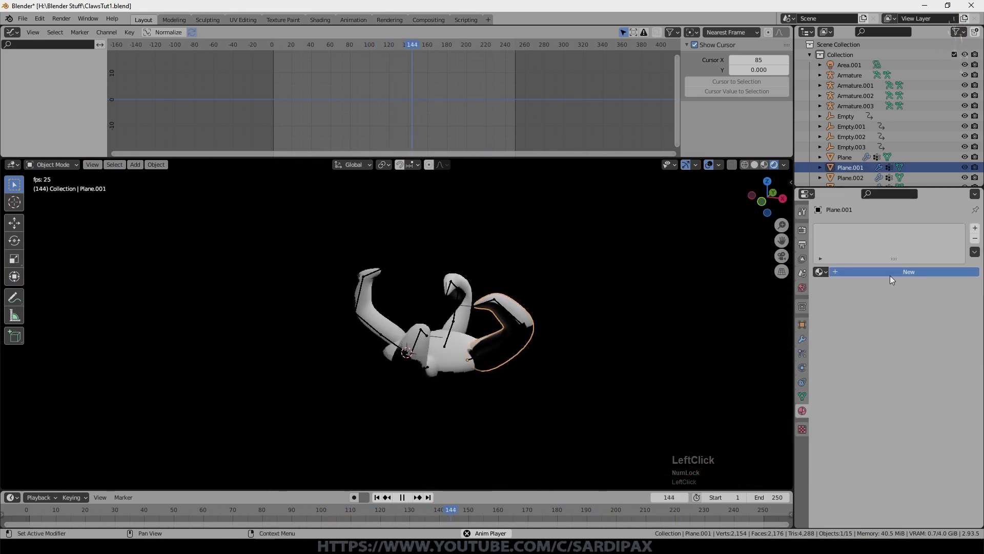
Step: Copy the material to the other claws and body and give it a pale cream base colour
left_click(897, 283)
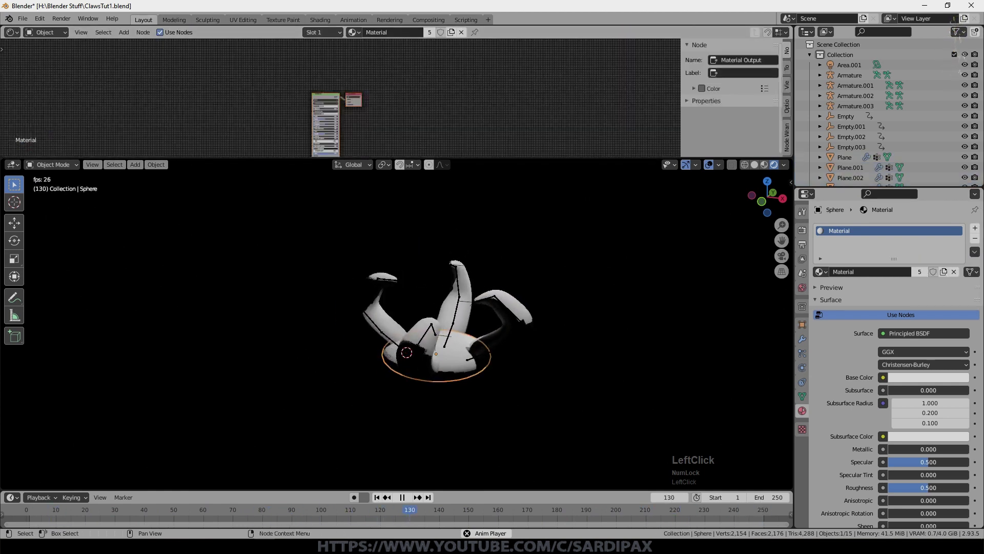
scroll("up", 3)
key("space")
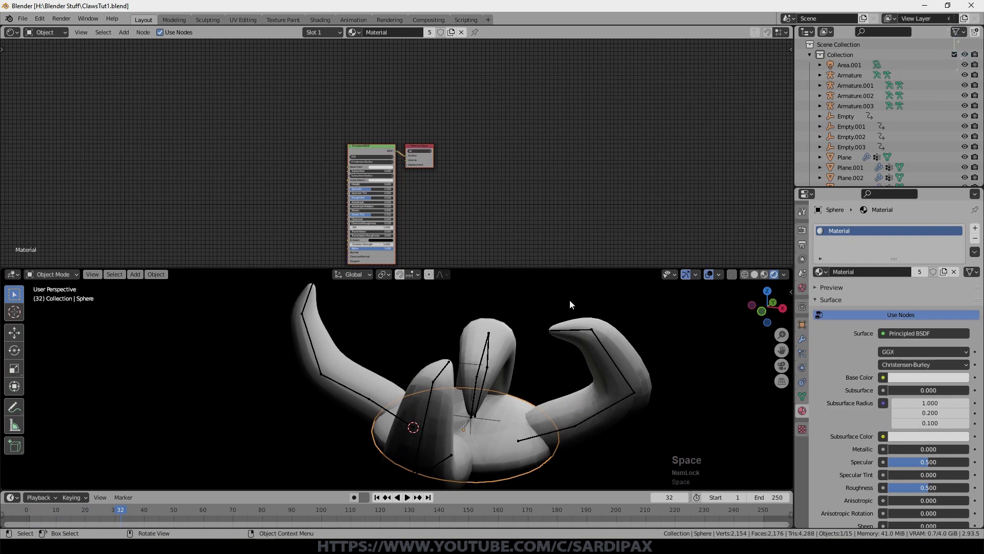
left_click(511, 116)
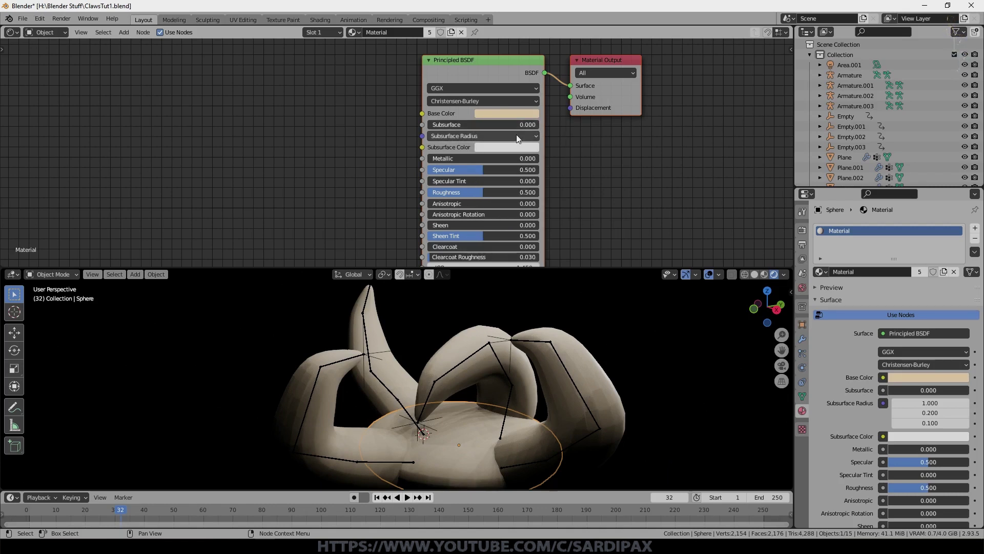
Step: Set the material's Subsurface amount to 0.65
left_click(498, 130)
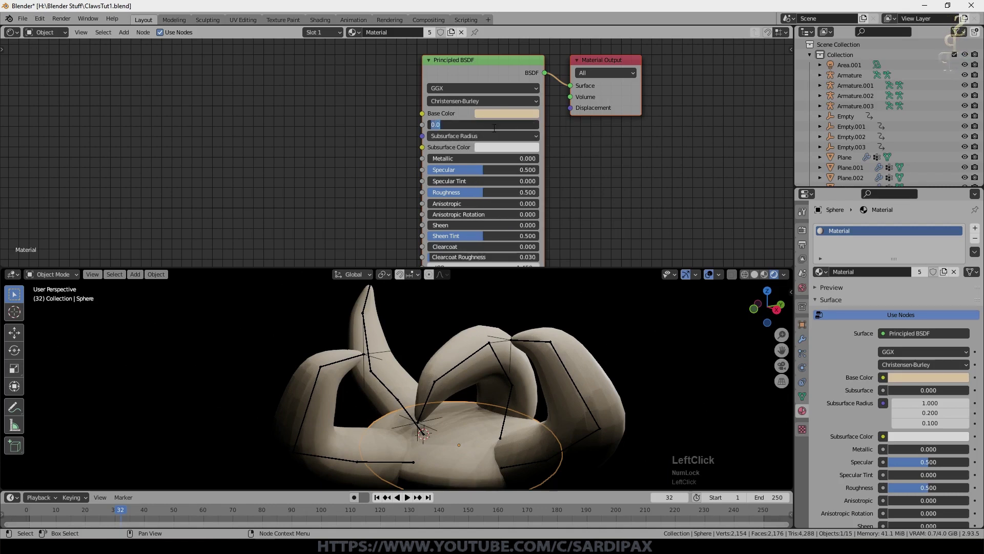
key("KP_Decimal")
key("KP_6")
key("KP_5")
key("KP_Enter")
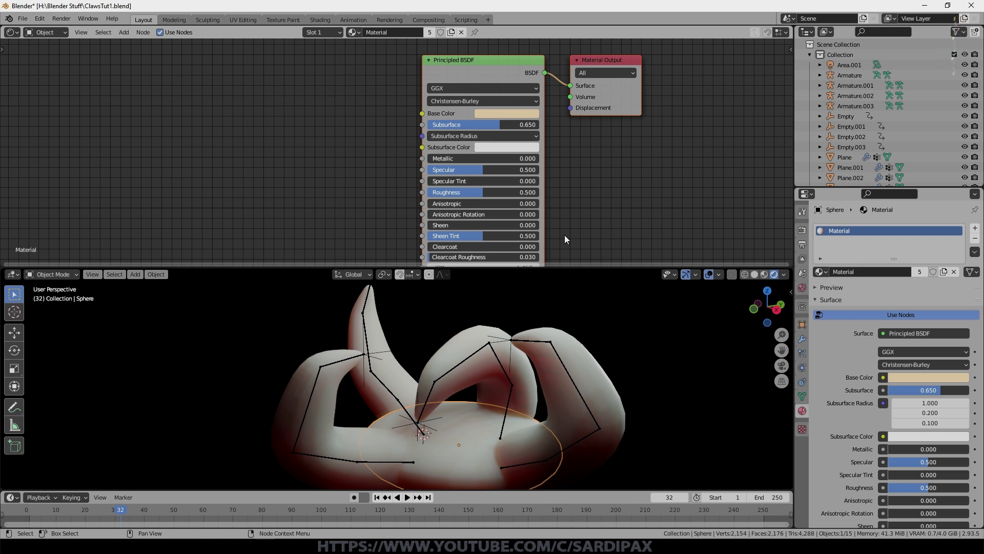
middle_click(378, 150)
Step: Insert a MixRGB node with two reds before the shader's Base Color
scroll("down", 3)
middle_click(548, 177)
left_click(636, 126)
key("shift+a")
left_click(377, 228)
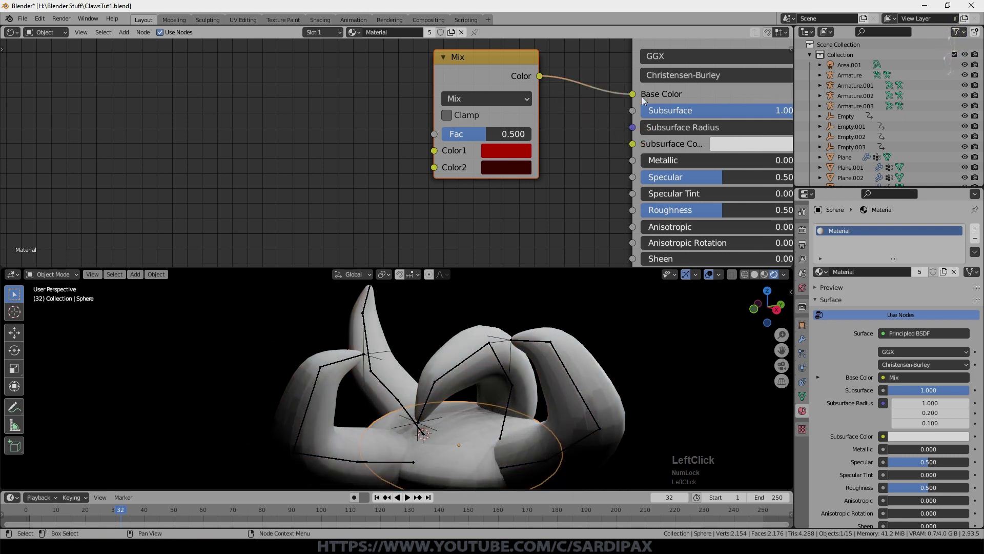
middle_click(581, 306)
middle_click(577, 343)
Step: Add a ColorRamp driving the Mix factor and adjust its black-to-white stops
left_click(125, 34)
left_click(226, 143)
scroll("up", 3)
left_click(415, 129)
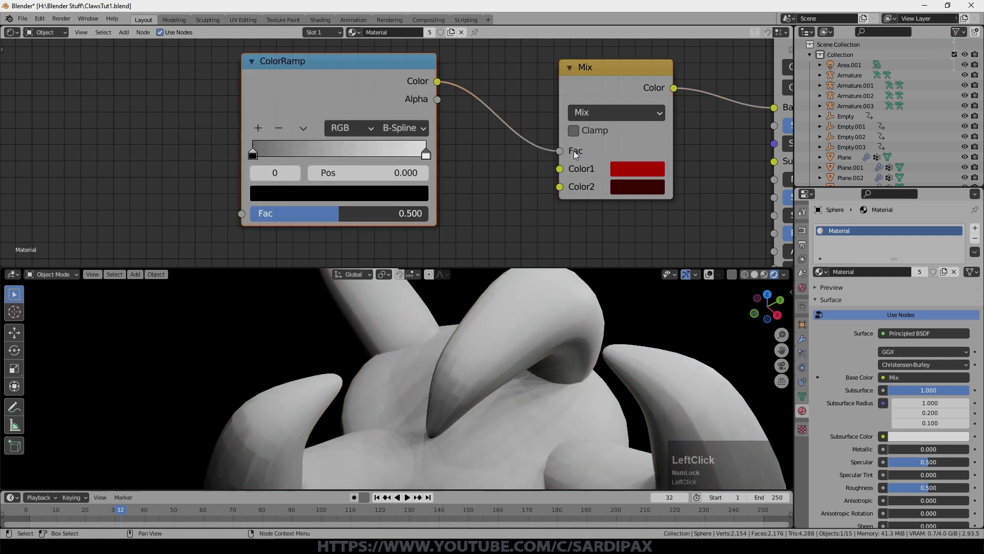
left_click(312, 132)
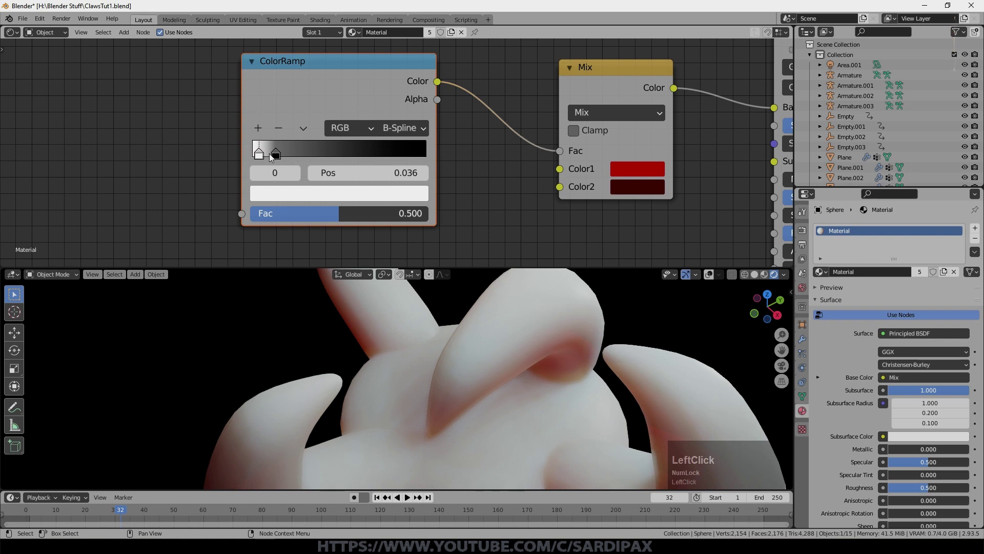
scroll("down", 3)
Step: Add a 4D Noise Texture of scale 7 feeding its Fac into the ColorRamp
left_click(128, 35)
left_click(214, 204)
middle_click(290, 107)
left_click(345, 108)
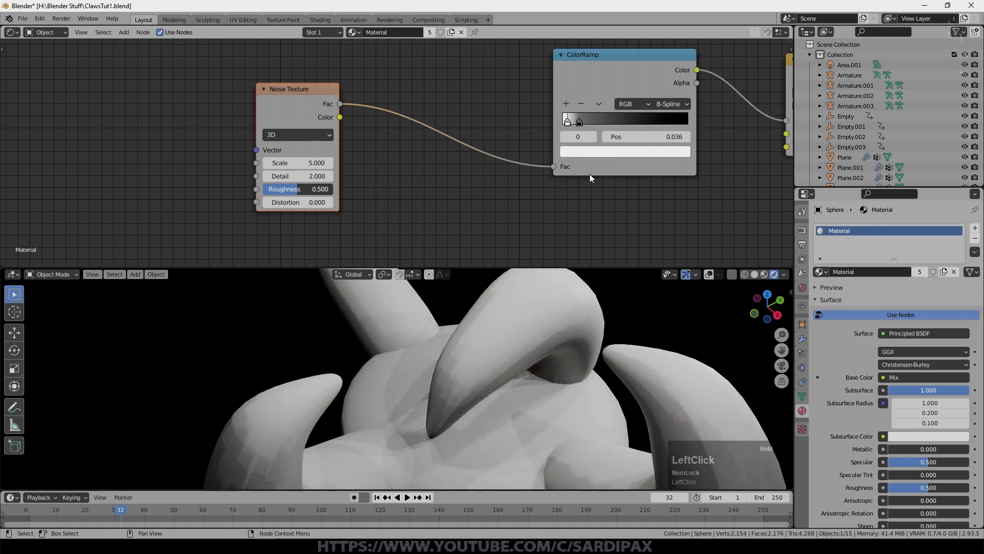
scroll("up", 3)
left_click(256, 203)
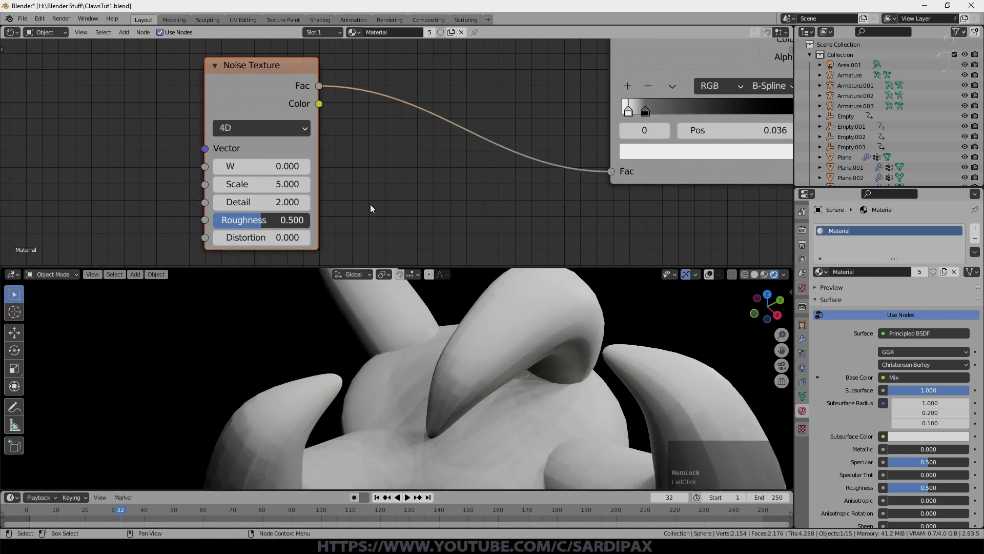
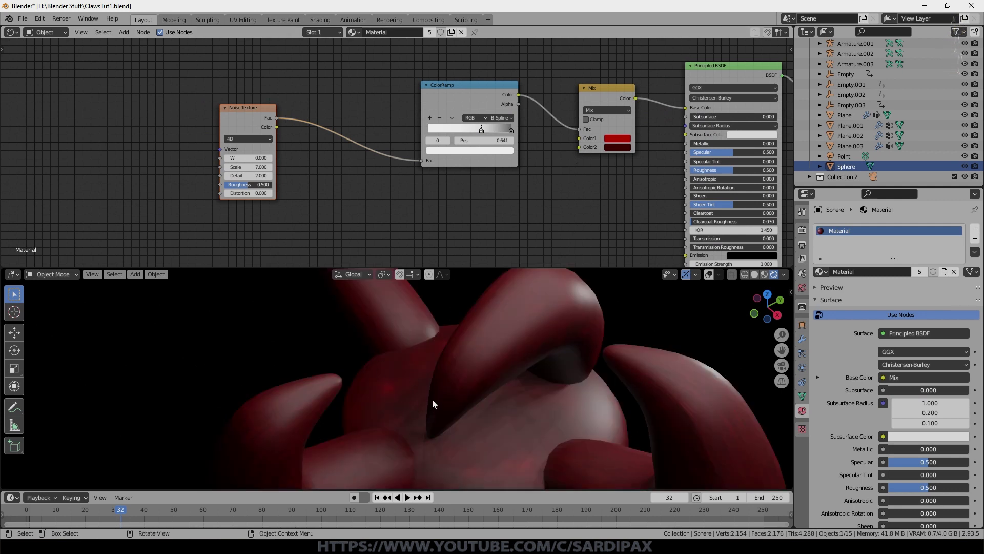
Step: Reshape the colour ramp stops so the claws show dark mottled streaks
left_click(433, 135)
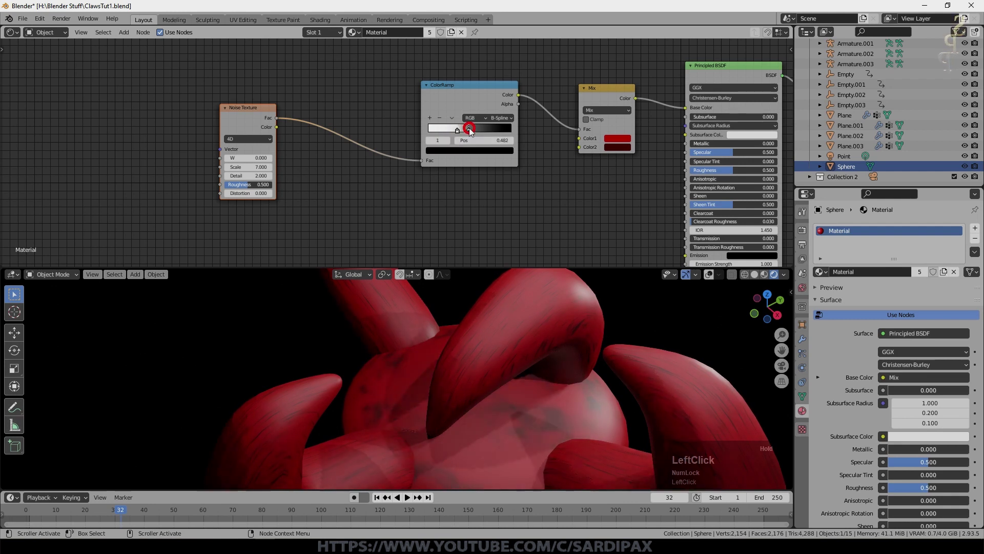
middle_click(471, 135)
left_click(157, 59)
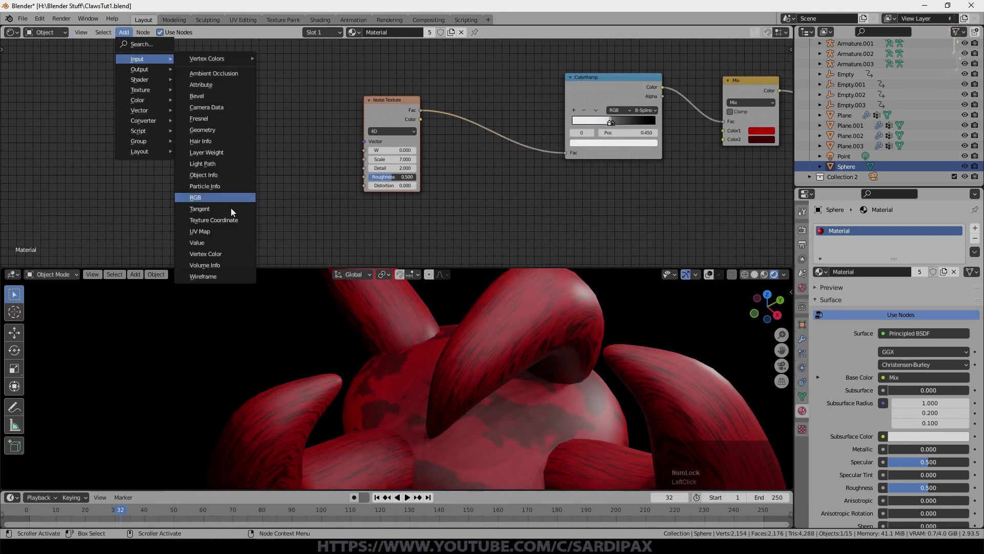
Step: Add a Texture Coordinate node and a Value node of 7 driving the noise Scale
left_click(328, 151)
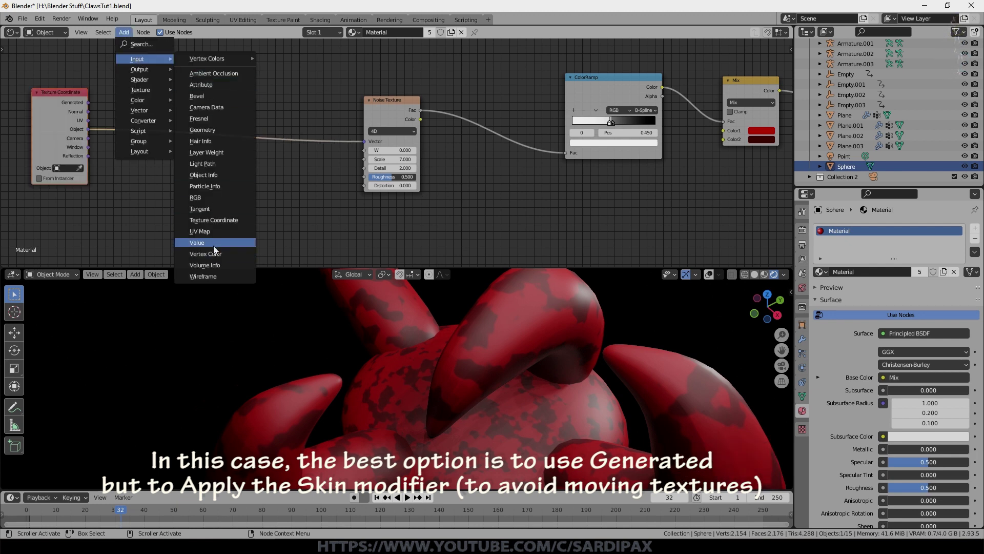
left_click(215, 247)
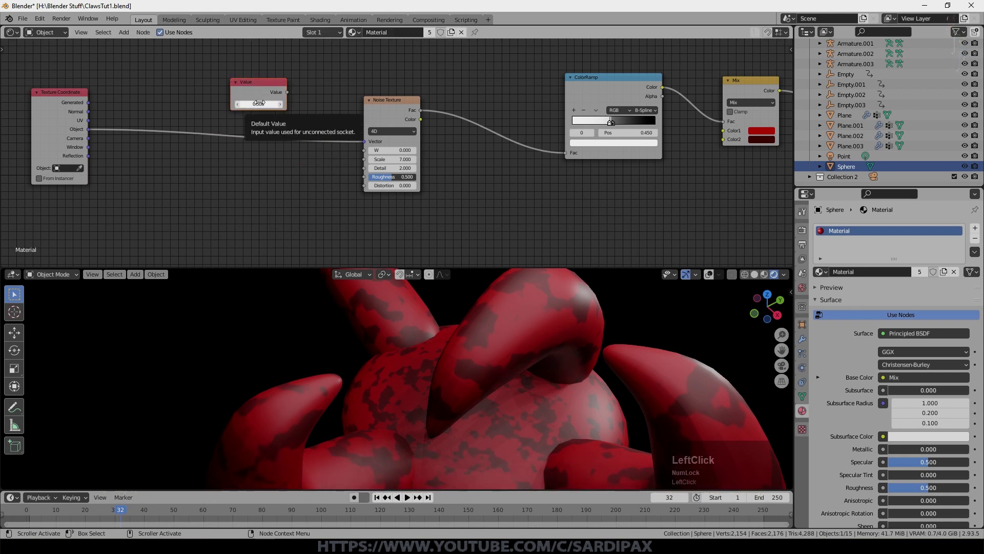
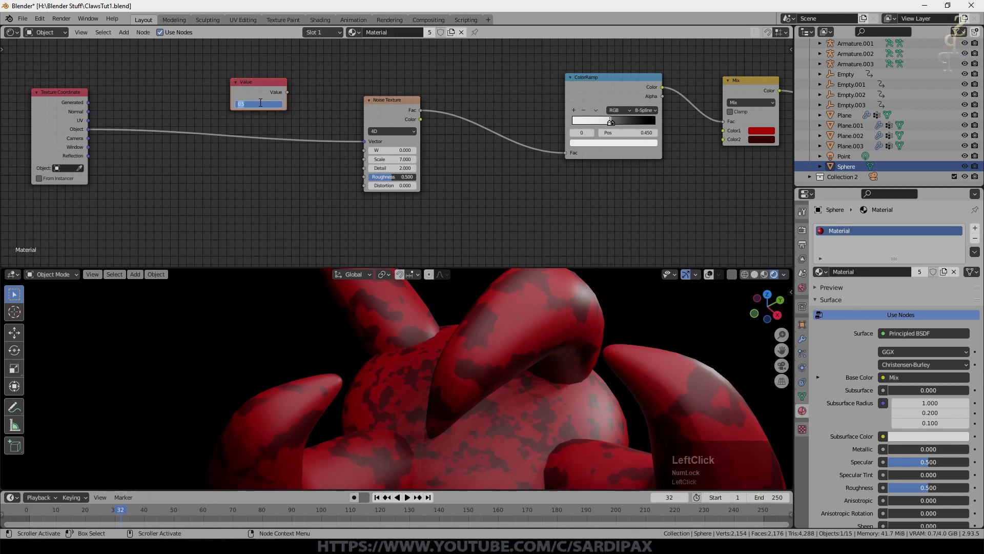
key("KP_7")
key("KP_Enter")
left_click(292, 96)
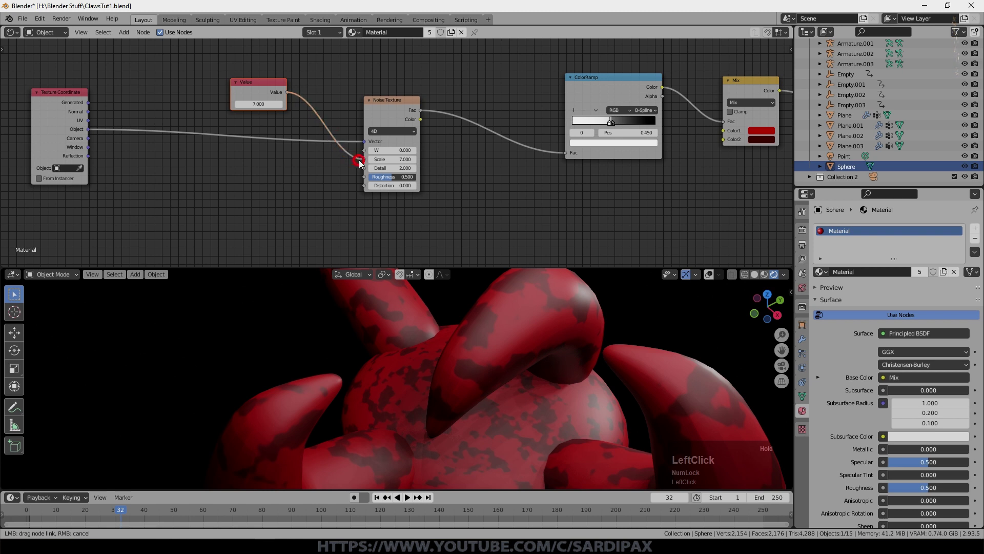
Step: Duplicate the Value node, set it to 100 and link it to the noise Detail
key("shift+d")
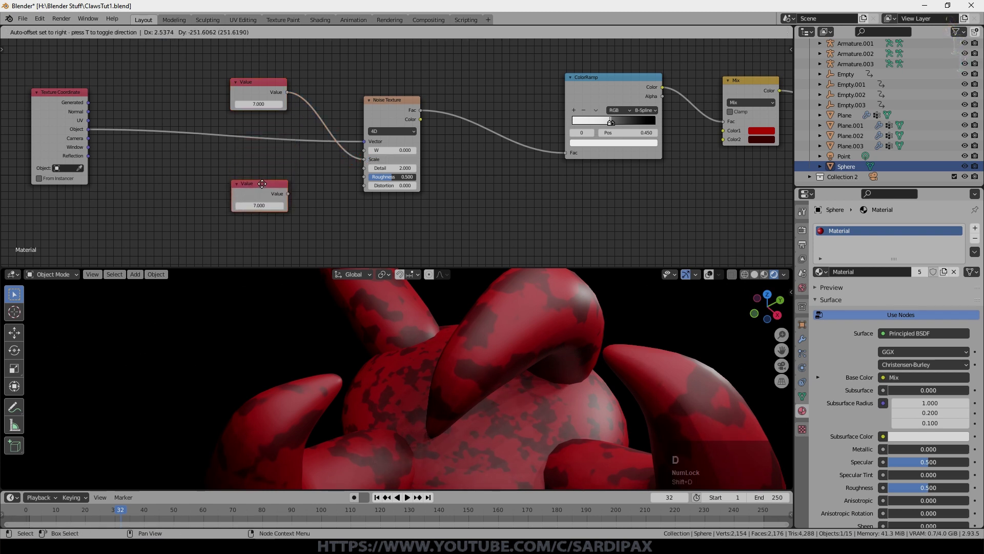
left_click(255, 191)
key("KP_1")
left_click(288, 206)
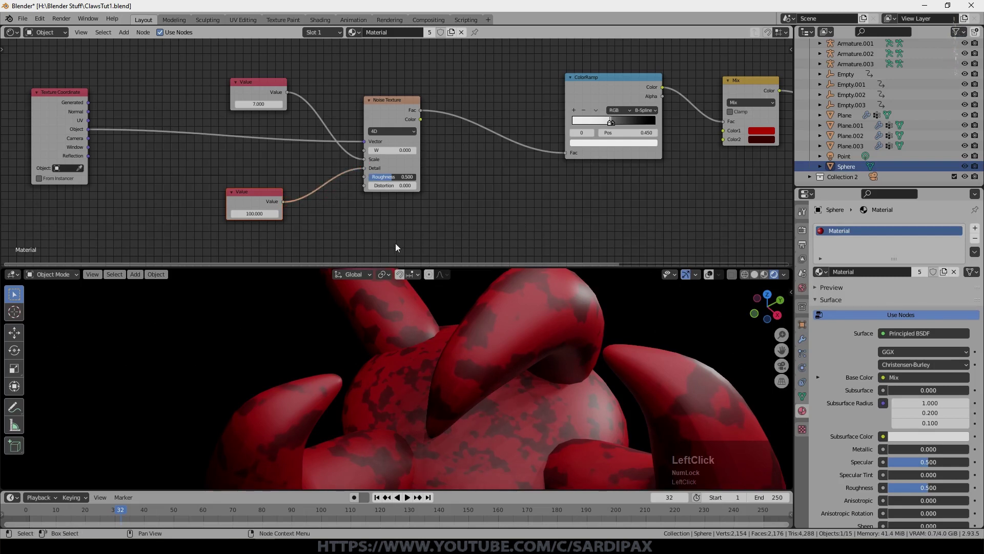
scroll("up", 3)
scroll("down", 3)
middle_click(521, 380)
left_click(400, 117)
Step: Duplicate the Noise Texture and link the shared Scale and Detail values to the copy
scroll("down", 3)
key("shift+d")
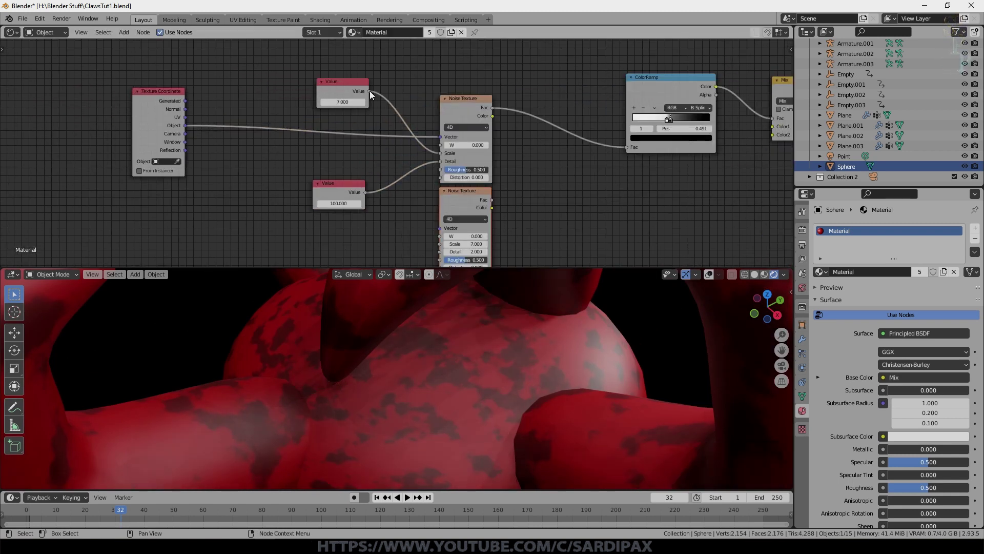
left_click(375, 94)
scroll("down", 3)
left_click(375, 190)
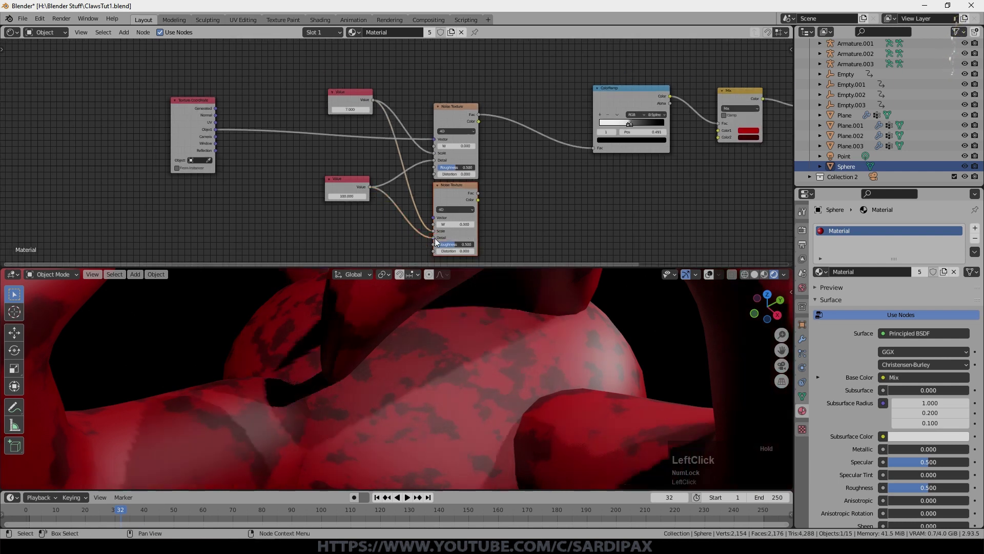
scroll("up", 3)
left_click(351, 87)
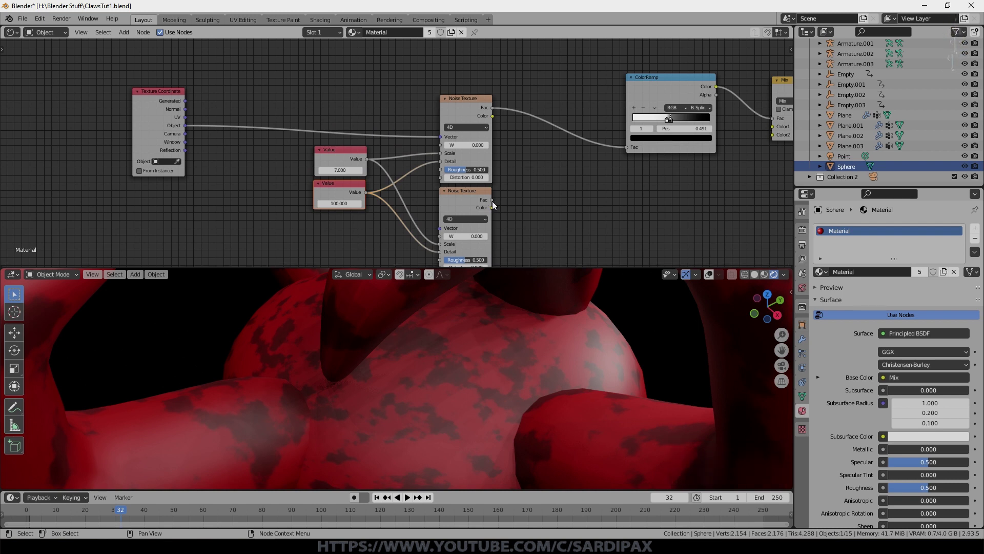
Step: Reroute Object coordinates to both noises and offset the second noise's W to 0.005
left_click(496, 205)
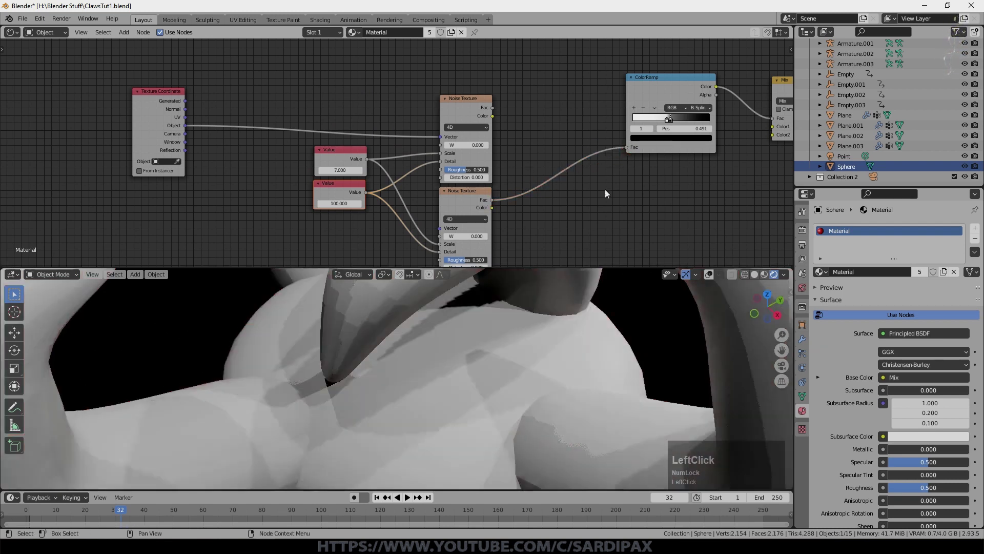
left_click(185, 94)
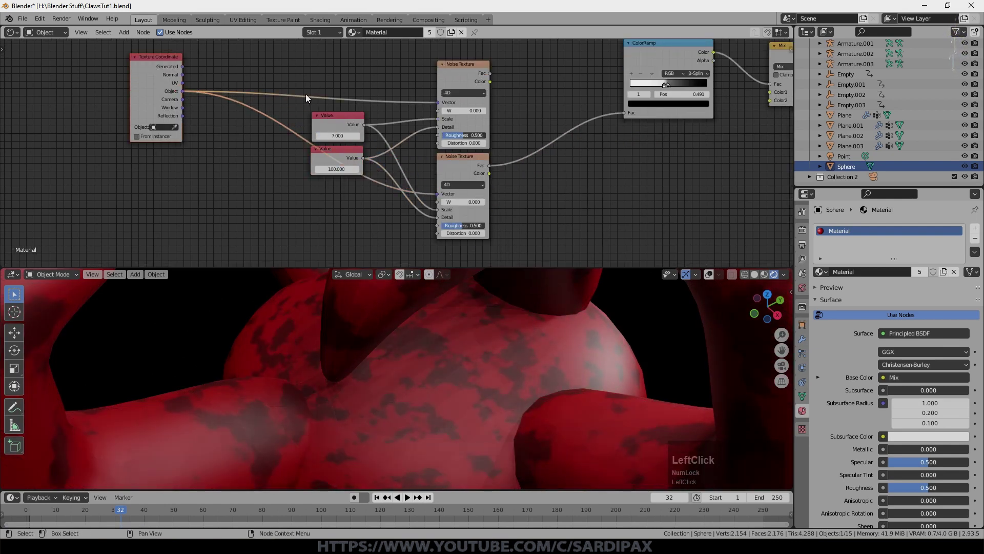
right_click(300, 90)
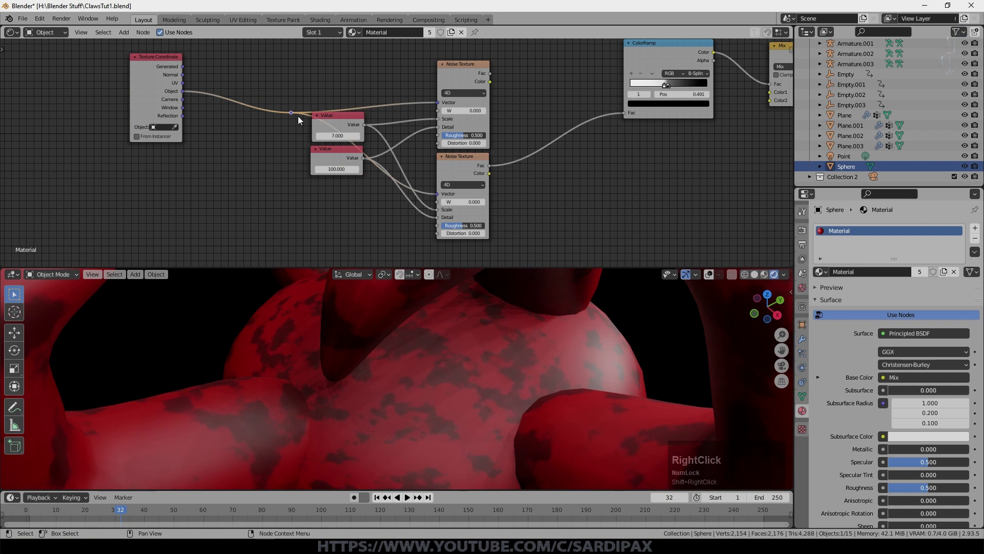
key("g")
left_click(372, 67)
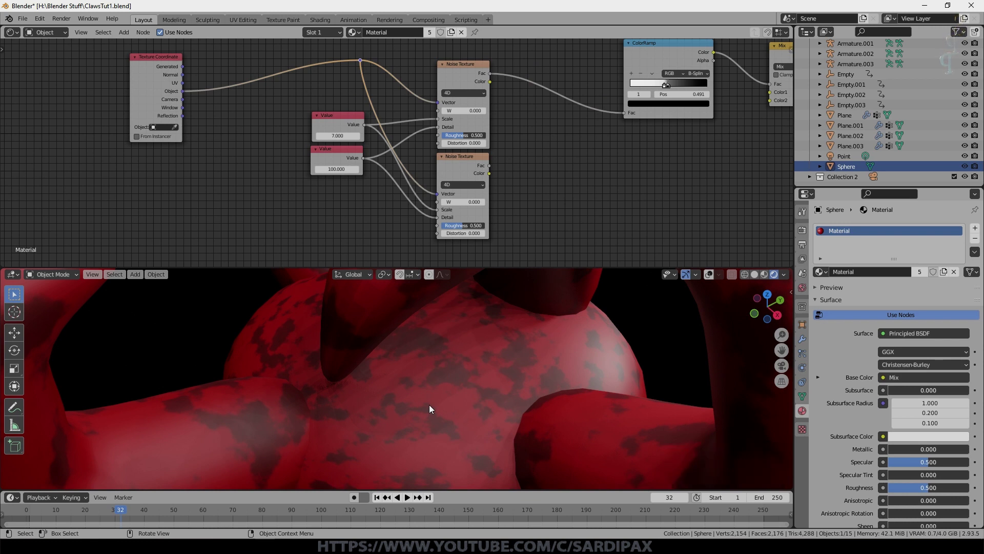
left_click(498, 167)
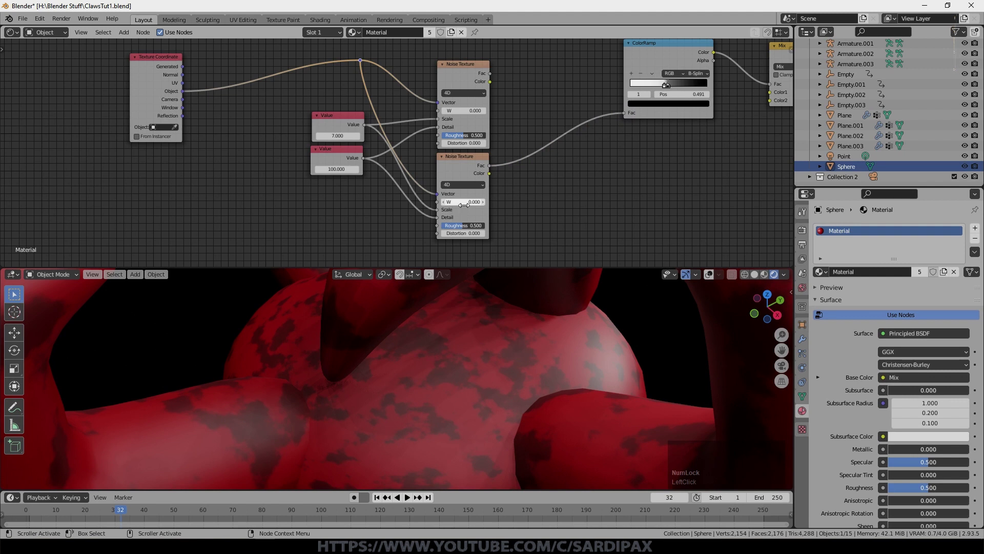
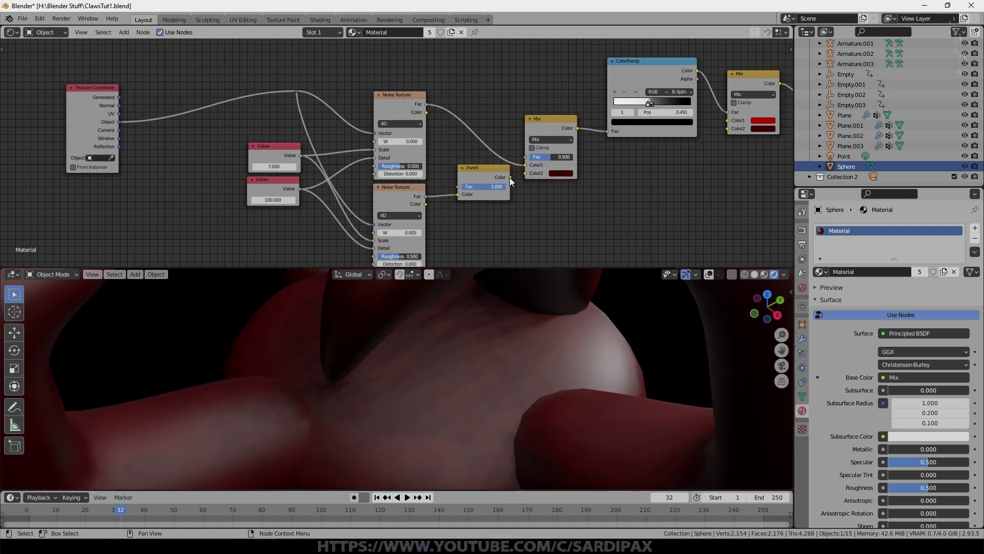
Step: Blend the noise with the inverted second noise as Difference at full factor 1
left_click(515, 180)
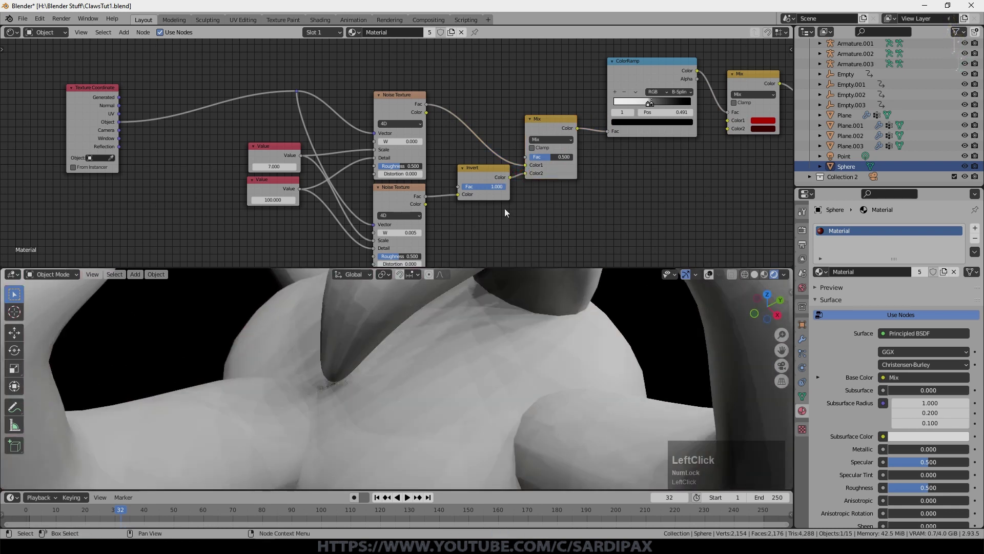
left_click(561, 141)
left_click(558, 258)
left_click(554, 160)
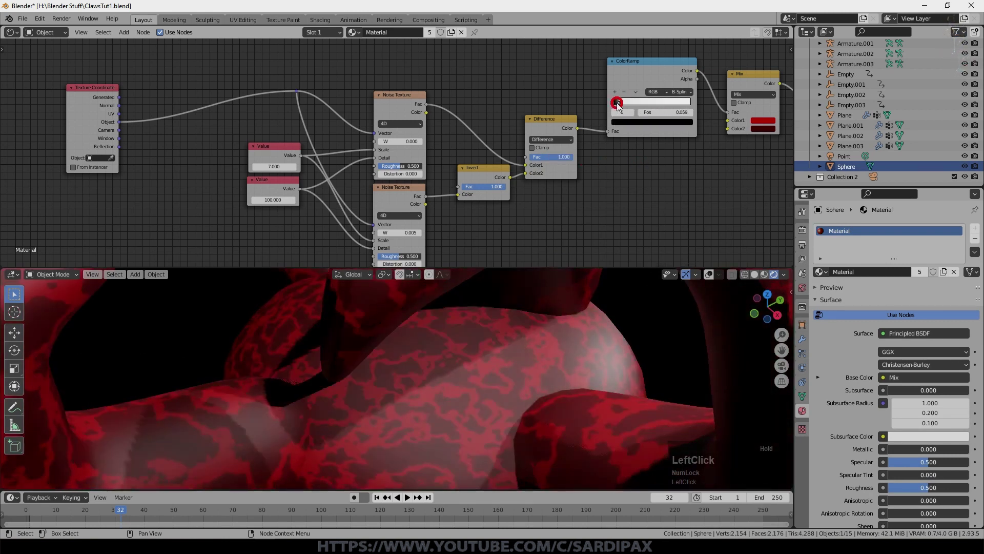
Step: Slide the ColorRamp stop to 0.041 so the claws show thin veins, then play the animation to check
scroll("up", 3)
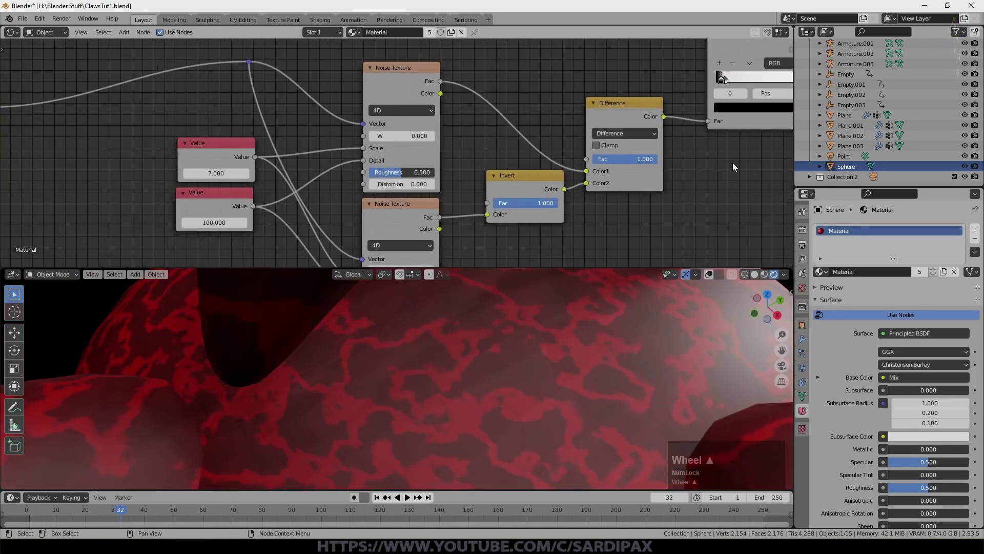
middle_click(698, 169)
left_click(501, 156)
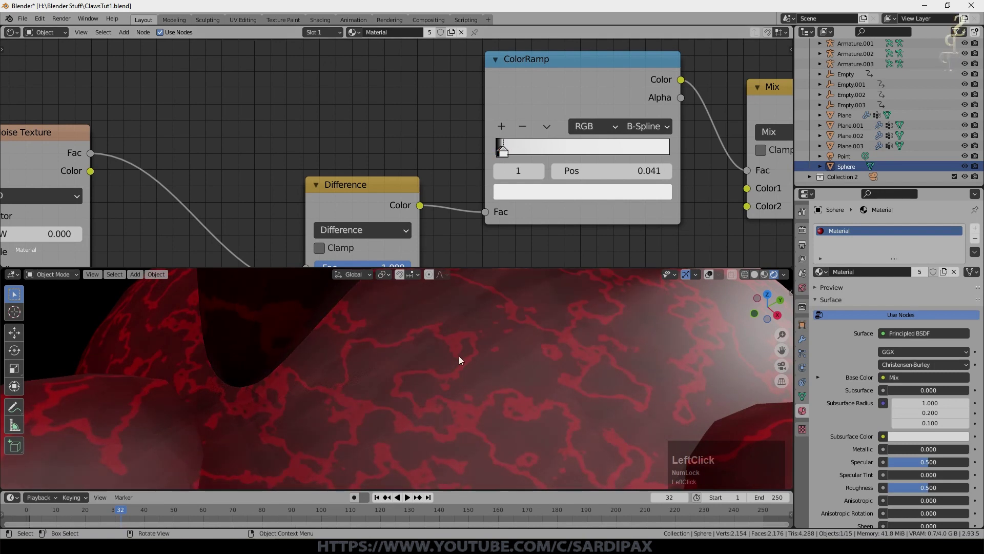
scroll("down", 3)
middle_click(514, 342)
key("space")
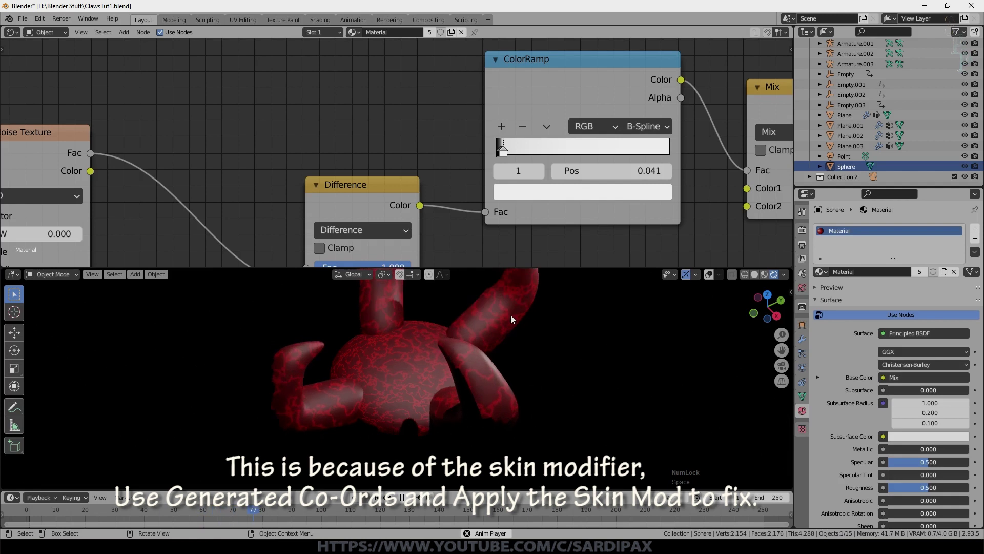
left_click(417, 185)
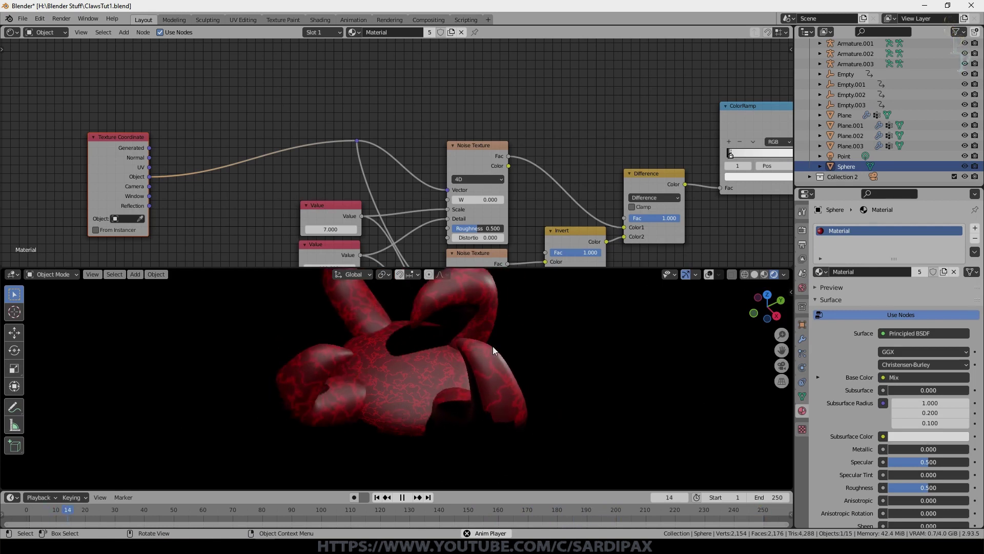
key("shift+Num_Lock")
Step: Feed the vein pattern into Subsurface Color and set Subsurface to 0.65
scroll("down", 3)
middle_click(388, 203)
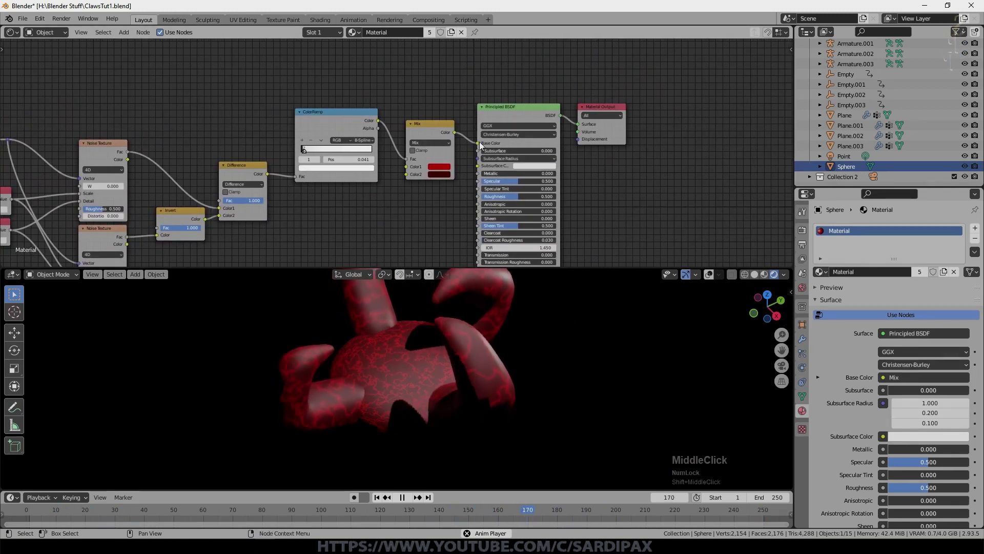
left_click(482, 146)
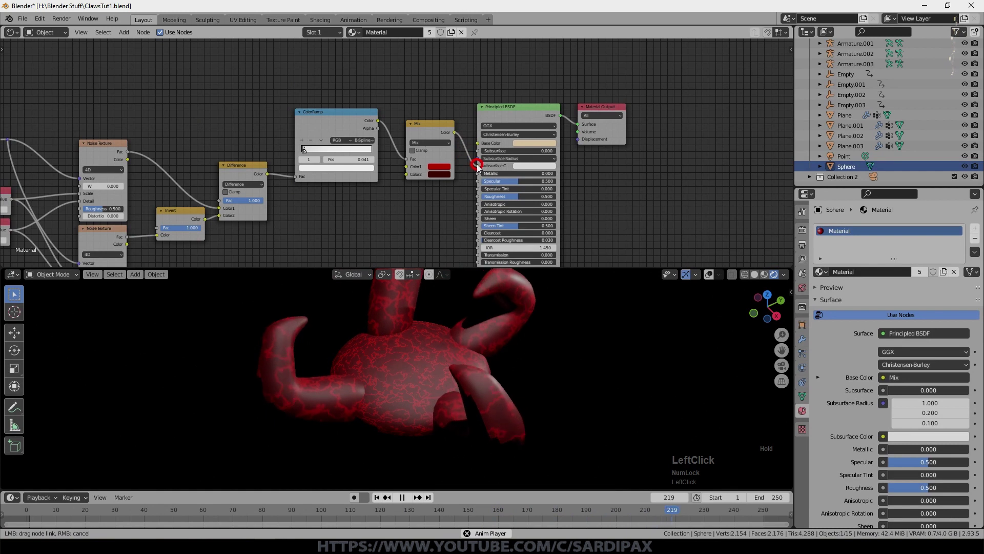
left_click(512, 153)
key("KP_Decimal")
key("KP_6")
key("KP_Enter")
key("KP_Enter")
Step: Adjust the ramp stop for vein width and move to empty node space for a new noise texture
left_click(251, 153)
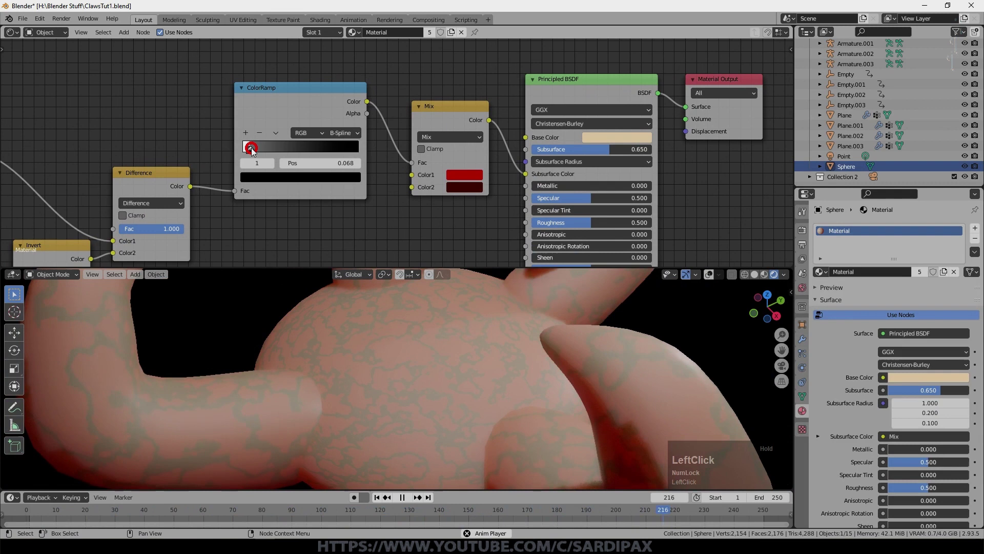
scroll("down", 3)
middle_click(461, 324)
scroll("up", 3)
scroll("down", 3)
Step: Duplicate a 3D Noise Texture and wire it into a new Bump node's Height
key("shift+d")
left_click(310, 205)
left_click(256, 183)
left_click(128, 35)
left_click(207, 115)
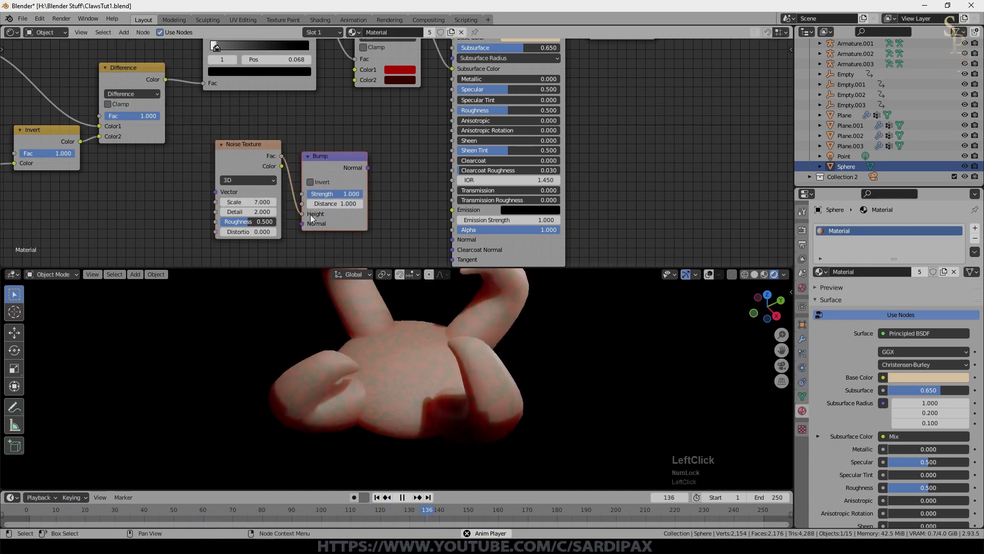
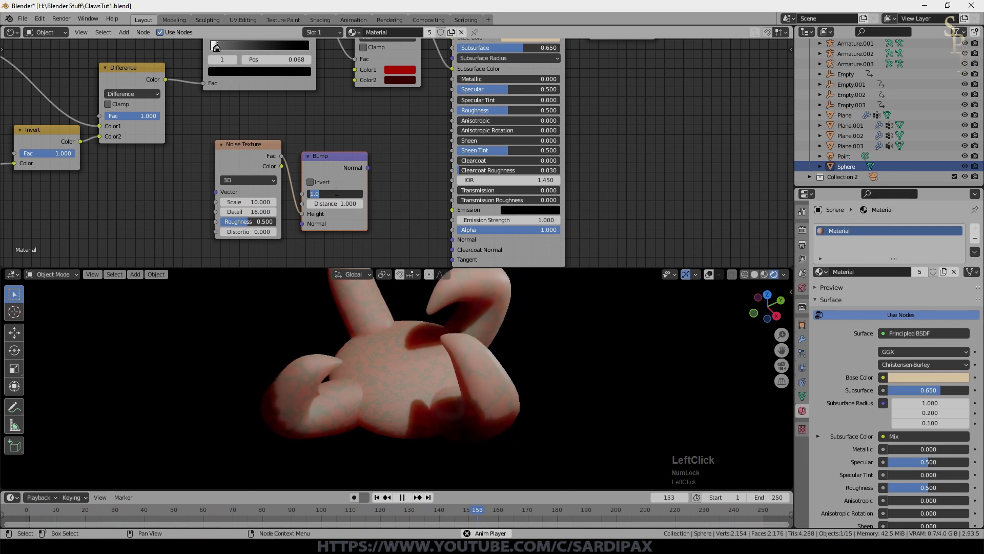
Step: Set bump Strength to 0.175 and connect the Bump output to the shader's Normal
key("KP_Decimal")
key("KP_1")
key("KP_Enter")
left_click(375, 171)
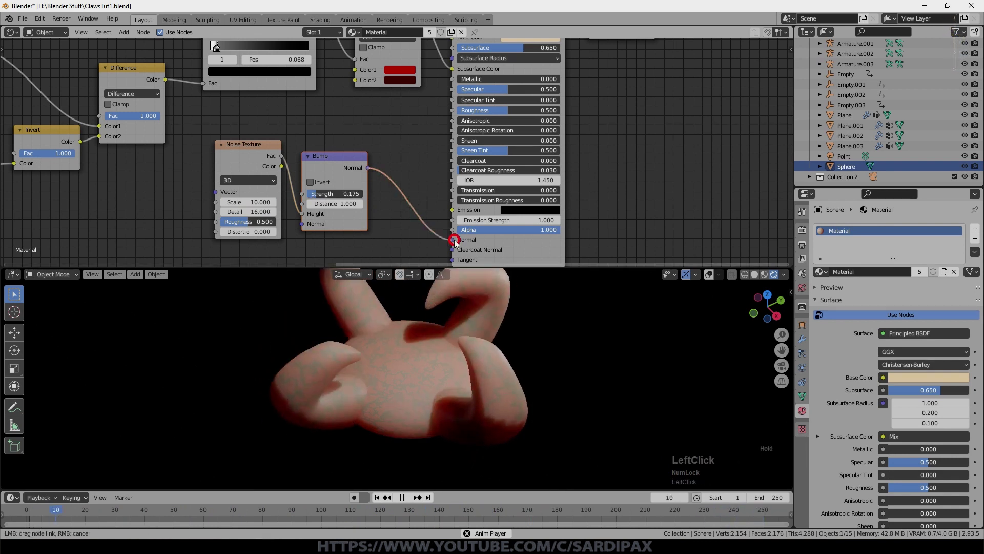
scroll("up", 3)
middle_click(613, 208)
scroll("up", 3)
Step: Tweak the pale base colour, then orbit around the animated pink claw to inspect it from all sides
left_click(500, 190)
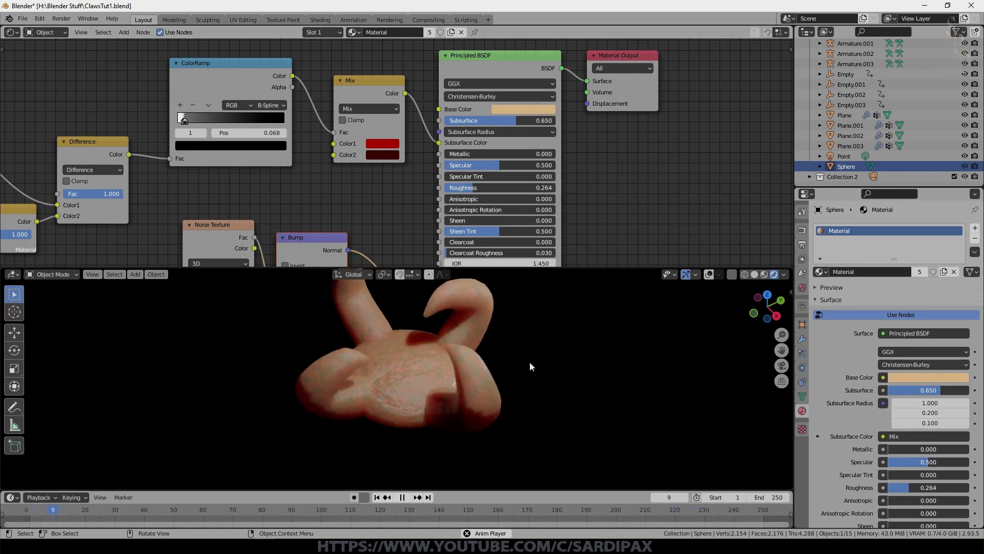
scroll("down", 3)
middle_click(462, 324)
scroll("down", 3)
middle_click(494, 350)
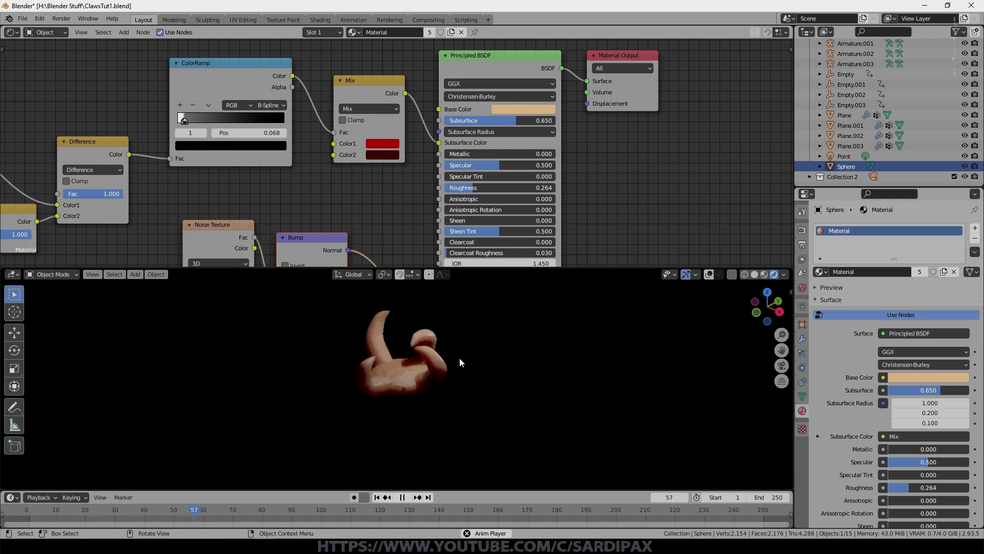
scroll("up", 3)
scroll("up", 3)
scroll("down", 3)
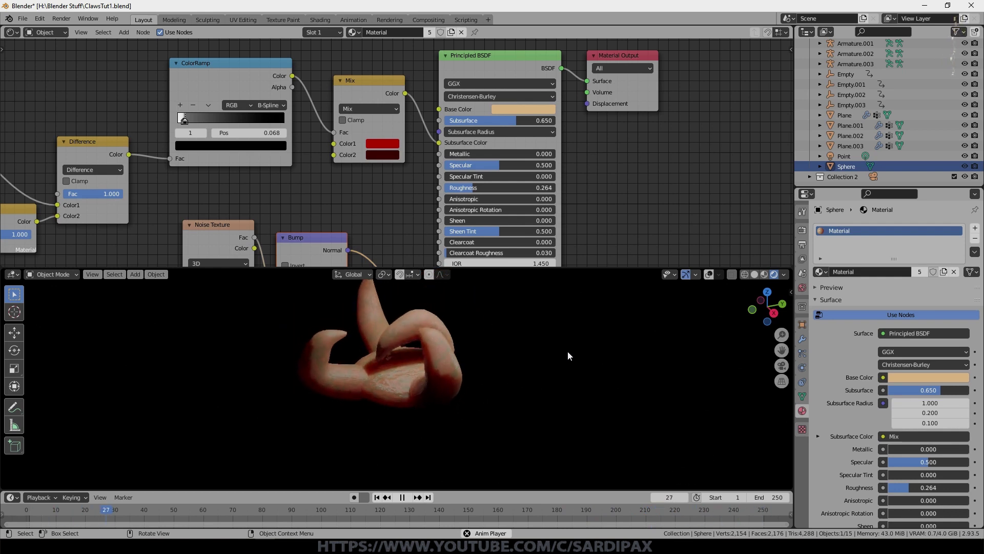
middle_click(579, 346)
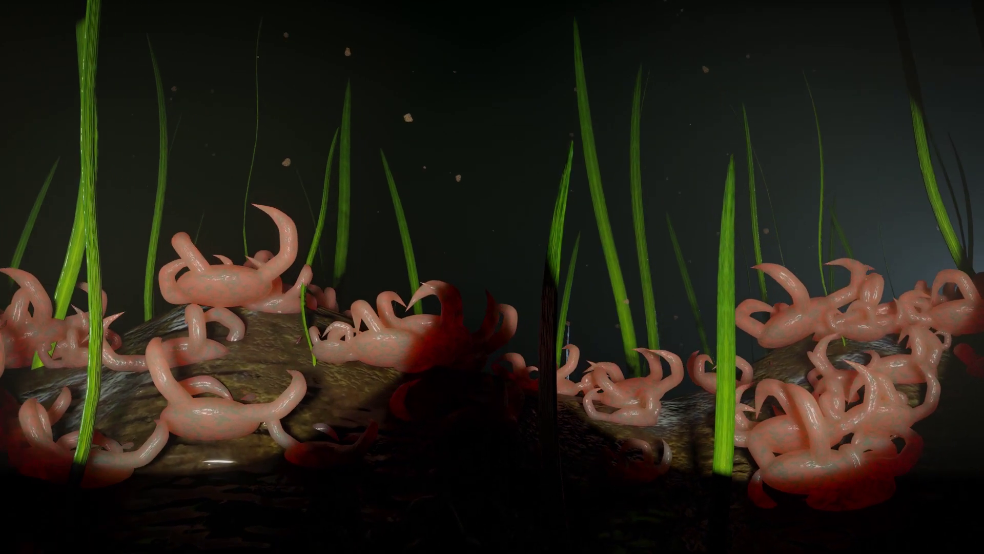